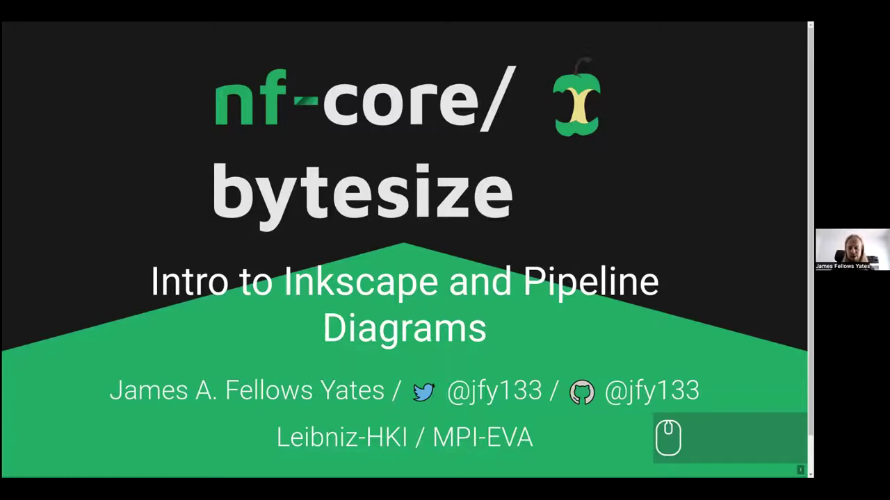
Advance from the title slide to the Overview slide.
key("Tab")
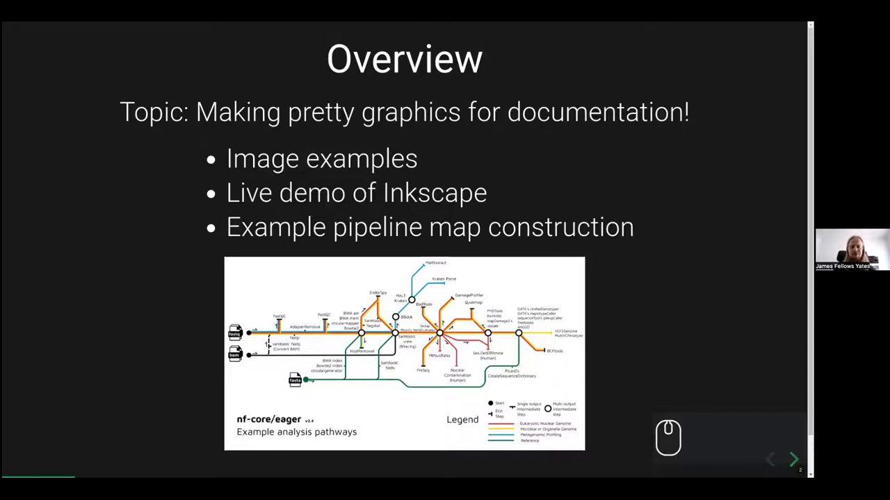
Advance to the Inkscape introduction slide.
key("Right")
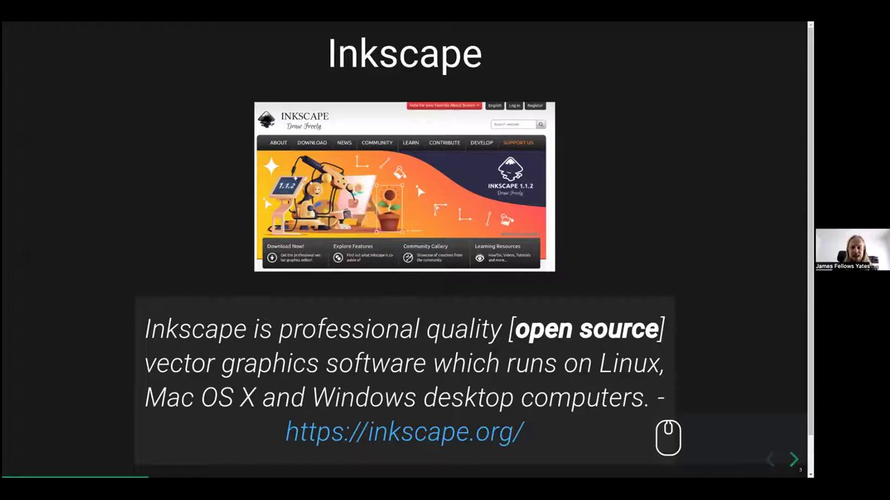
Advance to the raster versus vector comparison slide.
key("Right")
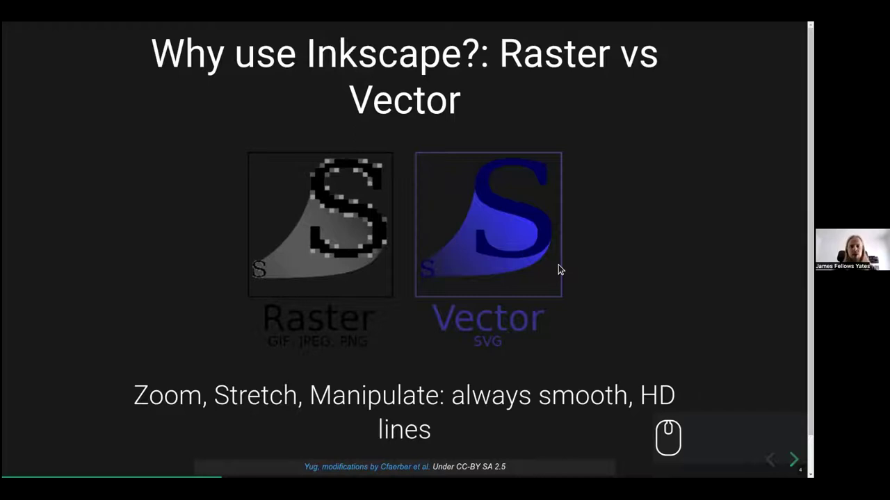
Advance to the Logos slide with the sarek, SIDORA and eager logos.
key("Right")
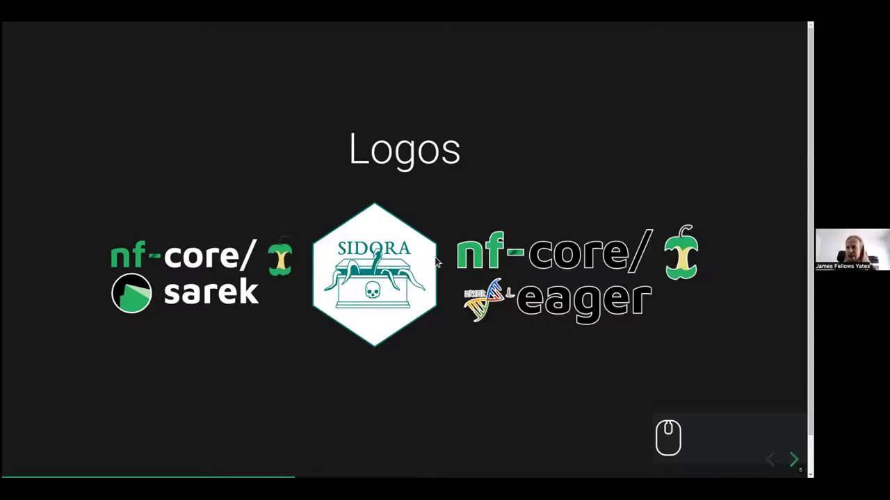
Flip between the Workflow Diagrams slide and the nf-core/eager metro map, ending on the eager map.
key("Right")
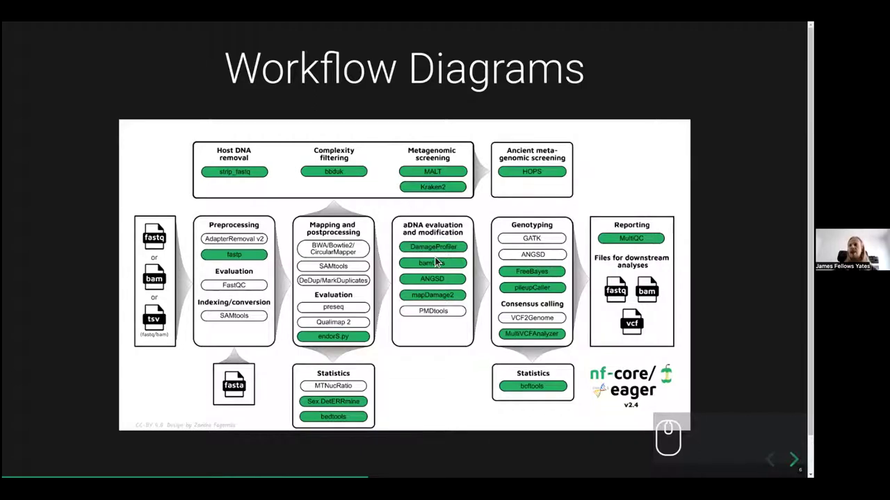
key("Right")
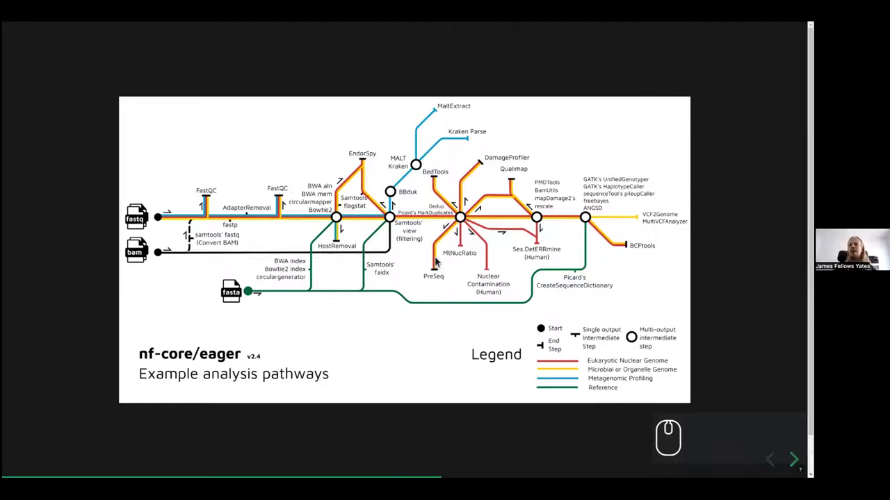
key("Left")
key("Right")
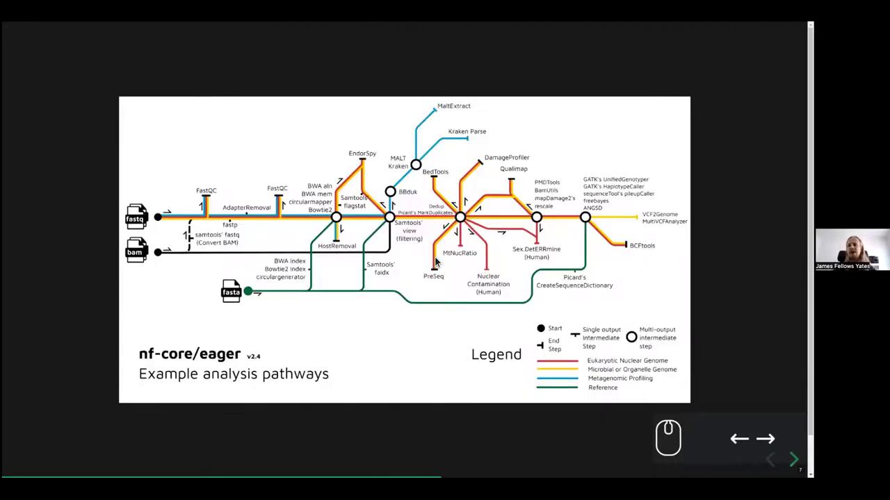
key("Left")
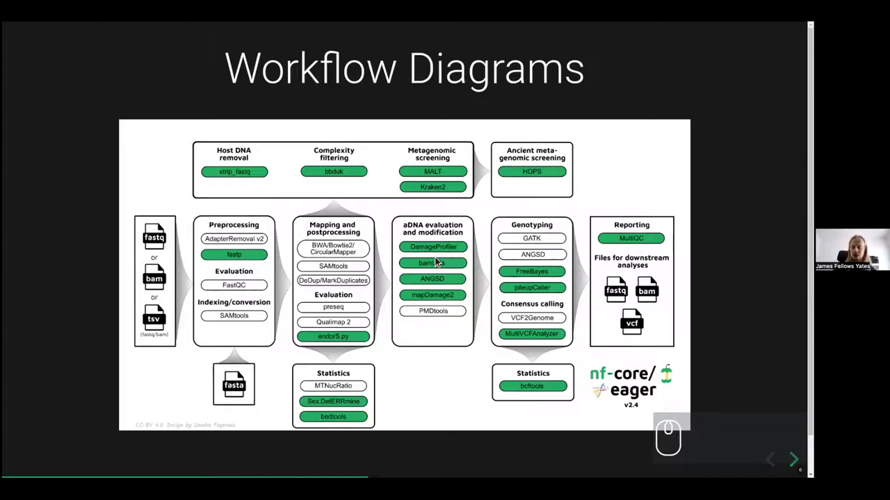
key("Right")
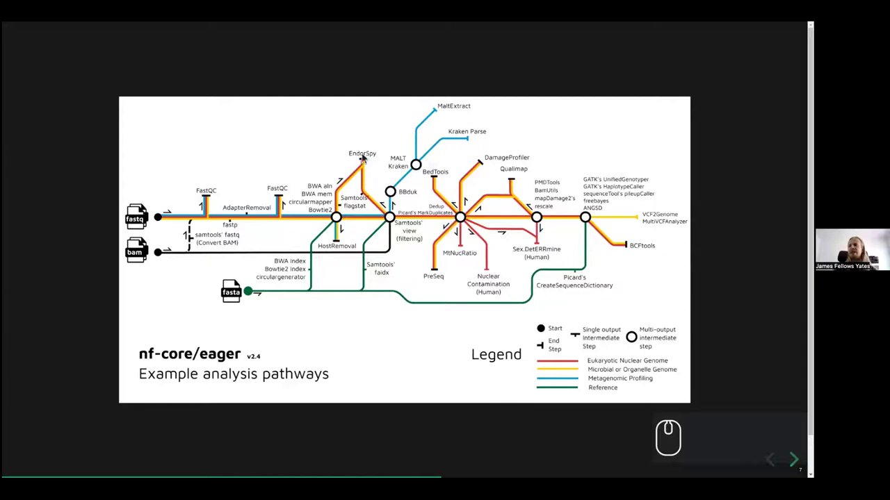
Advance to the nf-core/taxprofiler metro map slide.
key("Right")
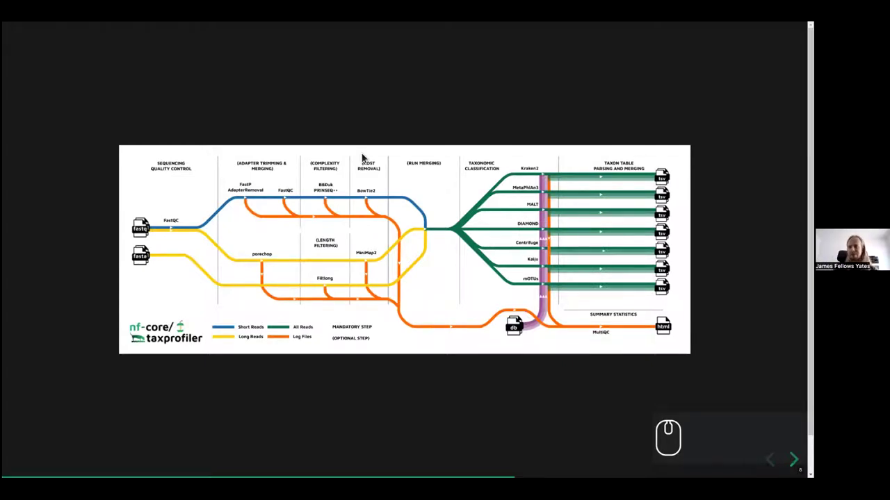
Advance to the Docs Images slide with the FASTQC comic.
key("Right")
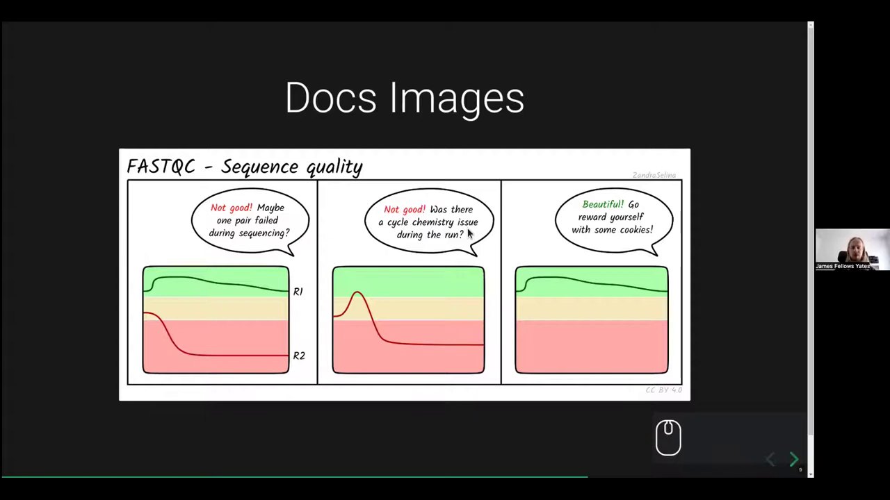
Move through the Other diagrams and Live demo time! slides and switch over to Inkscape.
key("Right")
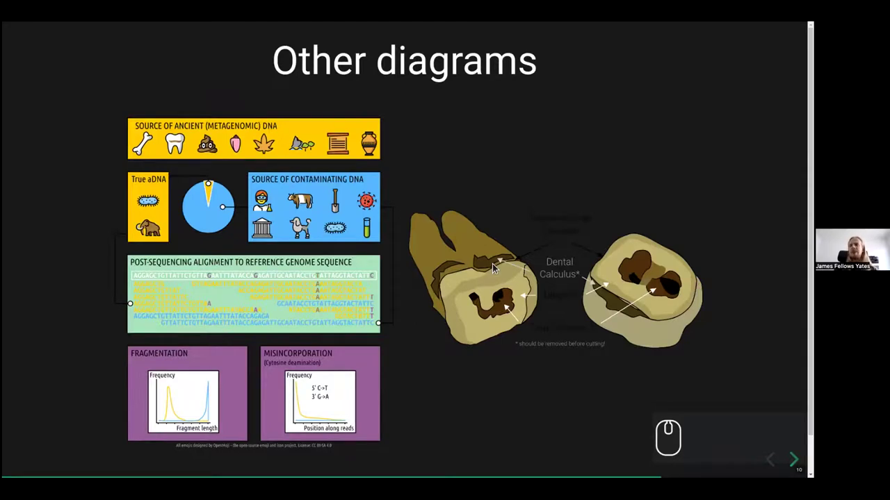
key("Right")
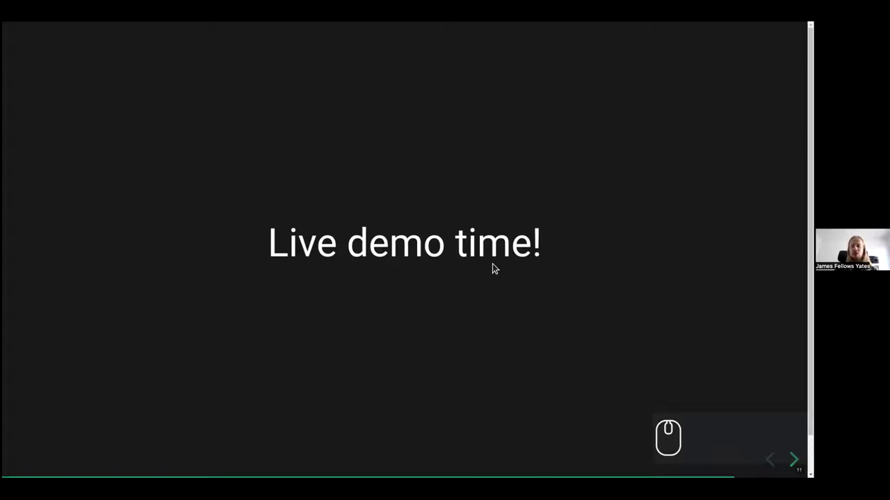
key("BackSpace")
key("BackSpace")
key("BackSpace")
key("BackSpace")
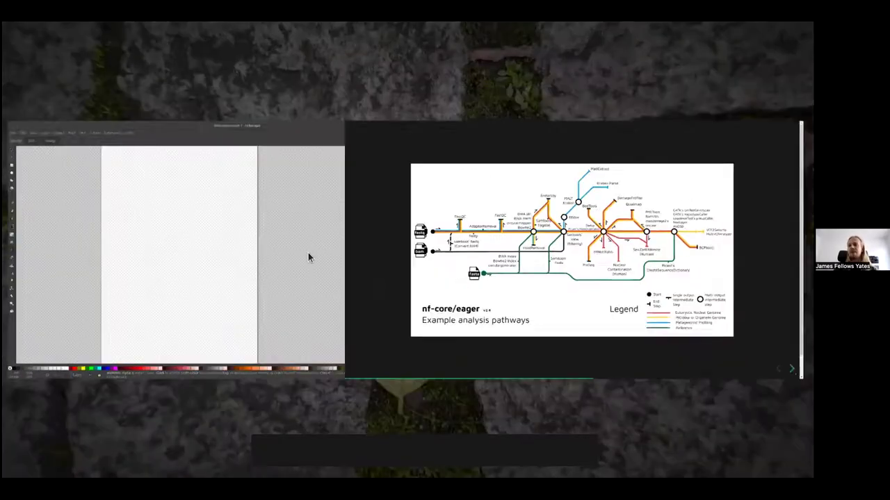
scroll("up", 3)
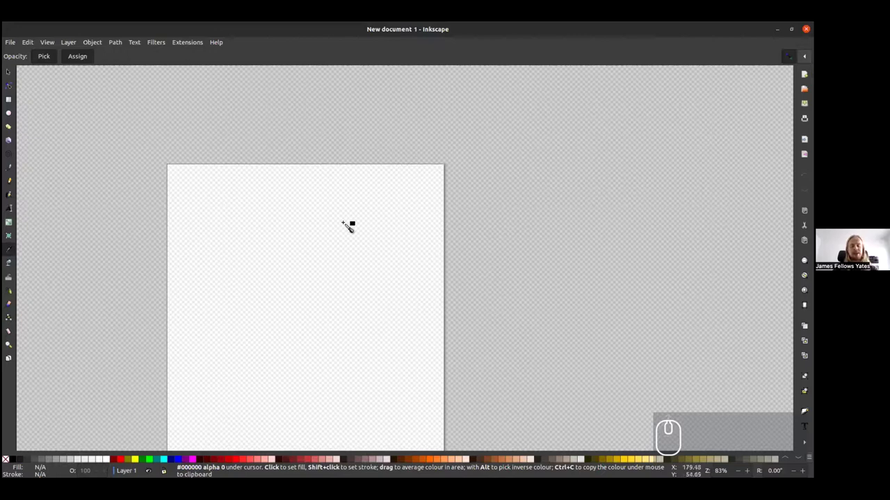
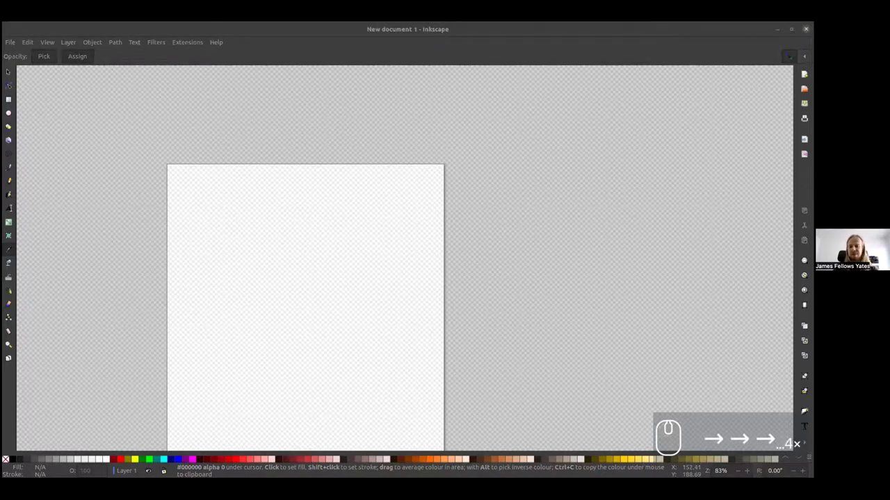
scroll("down", 3)
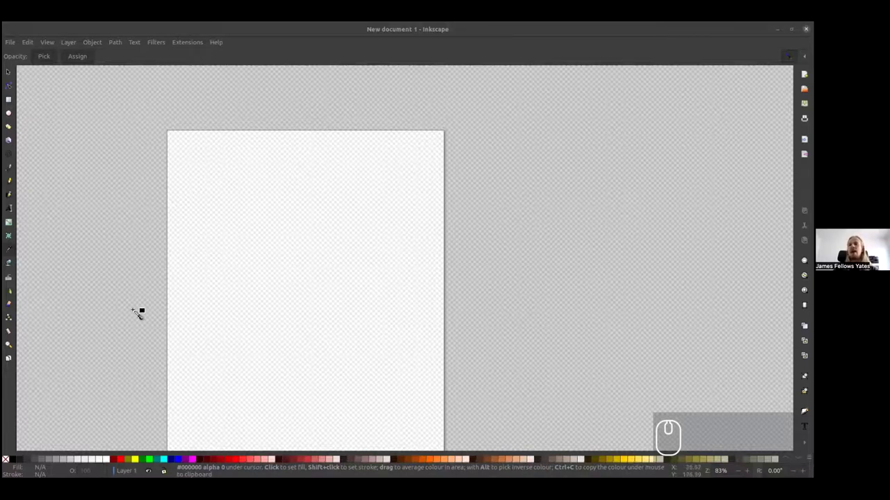
scroll("down", 3)
scroll("up", 3)
scroll("down", 3)
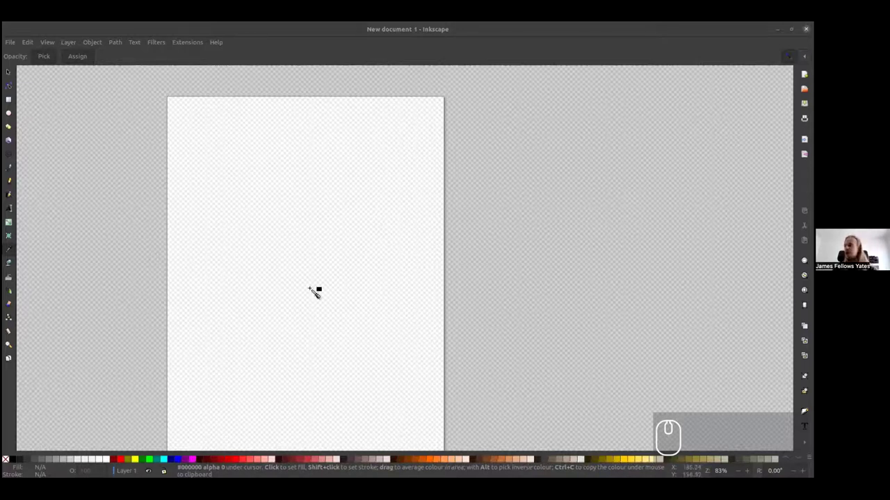
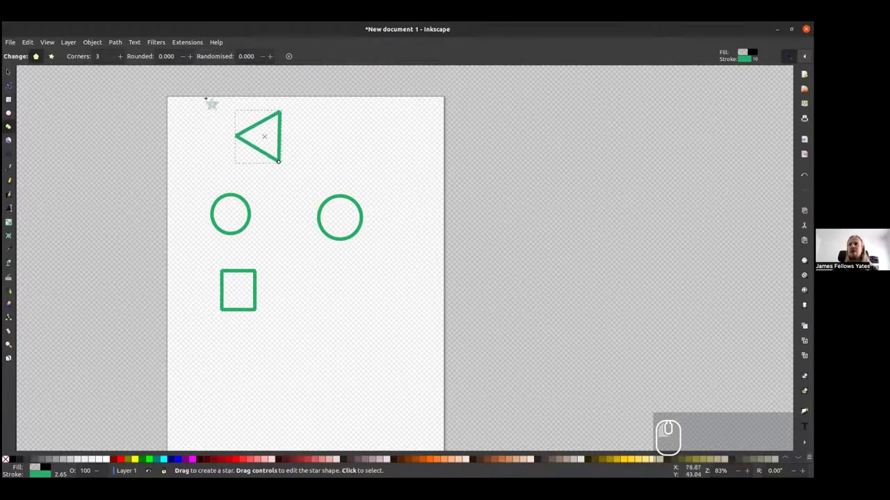
Select the polygon tool's Corners value to change the triangle into a hexagon.
double_click(123, 59)
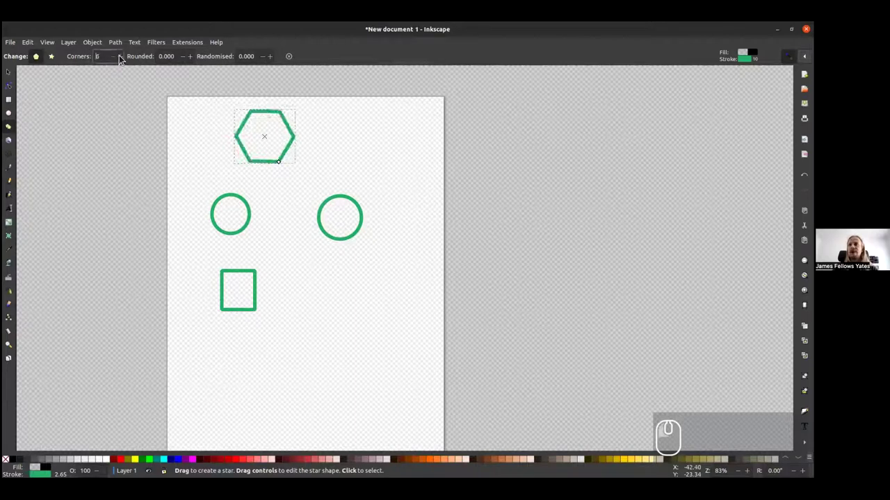
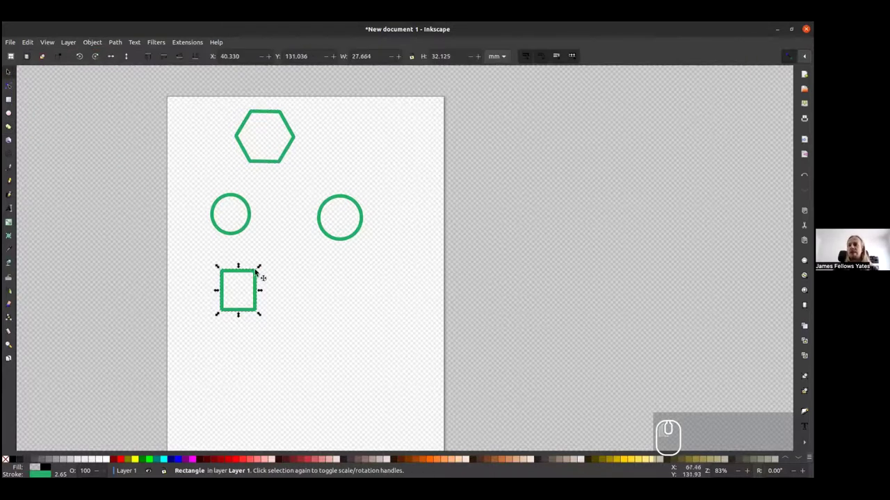
Resize the green square by its rectangle handles and begin adjusting its nodes.
left_click_drag(258, 266, 249, 266)
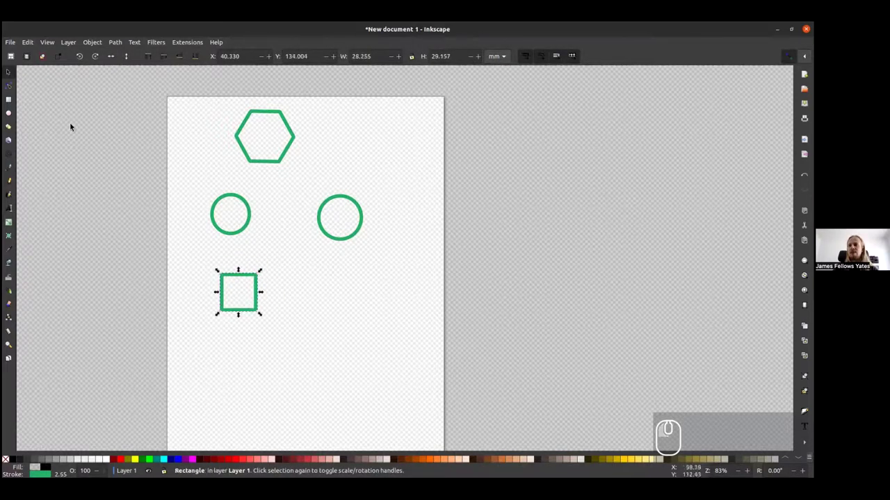
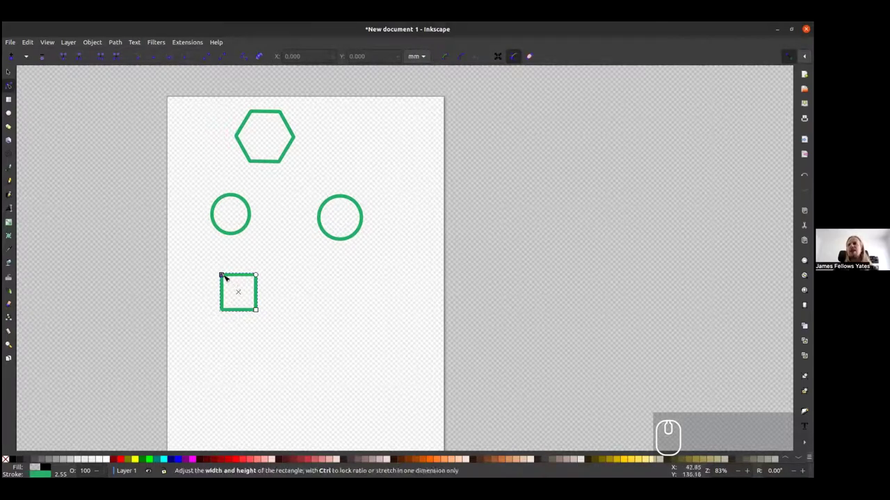
left_click_drag(226, 277, 225, 282)
left_click(259, 313)
left_click_drag(267, 274, 268, 263)
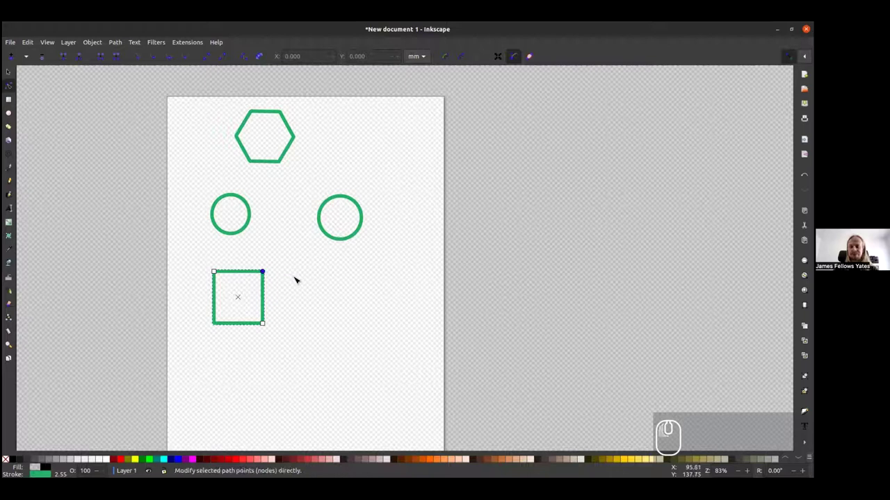
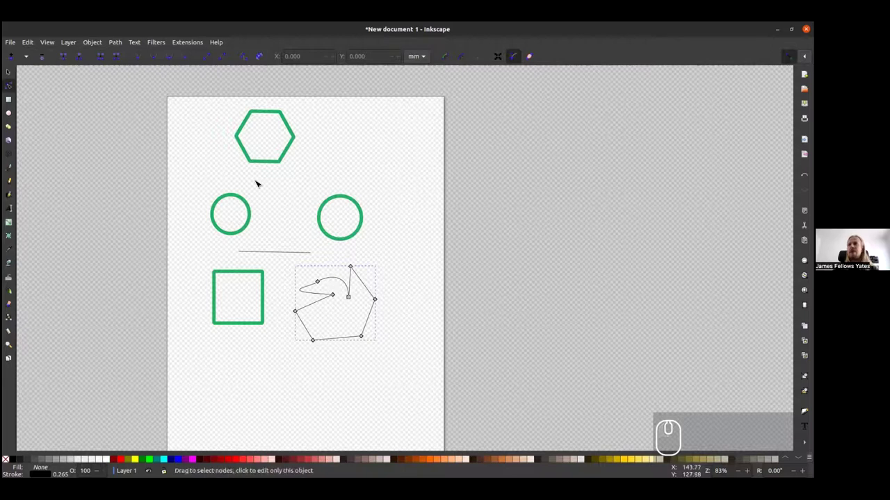
Smooth nodes on the irregular outline and bend its segments into curves with the handles.
left_click(351, 299)
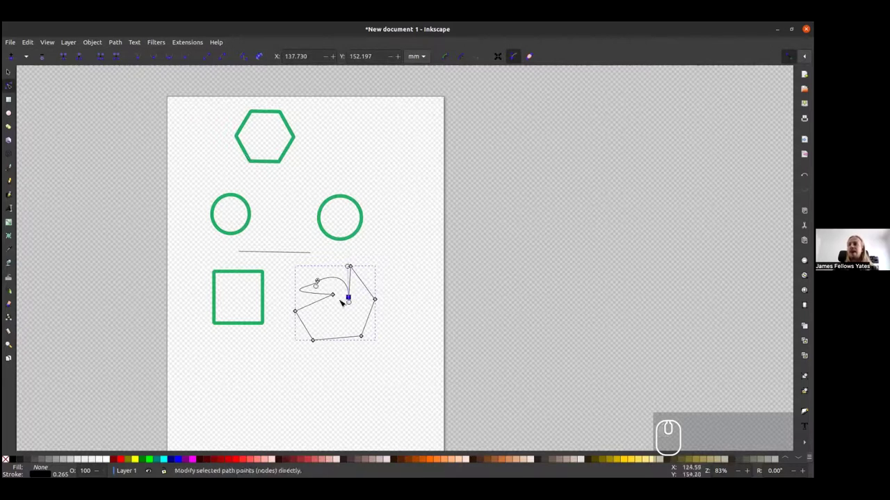
left_click(332, 299)
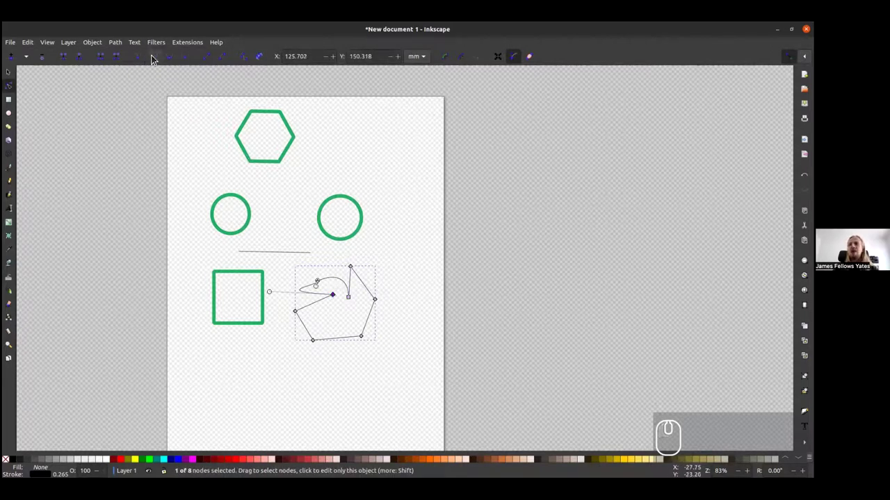
left_click(189, 60)
left_click(337, 290)
left_click_drag(342, 309, 329, 320)
left_click_drag(328, 276, 353, 333)
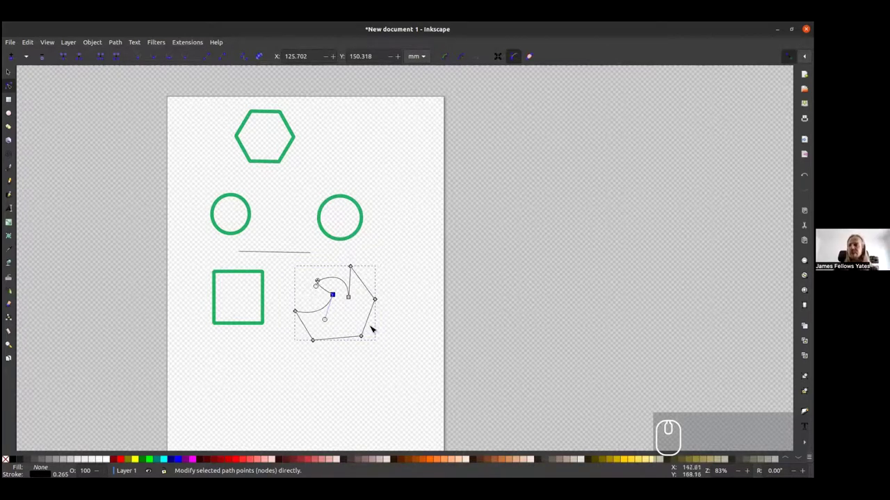
left_click(321, 284)
left_click_drag(320, 283, 332, 314)
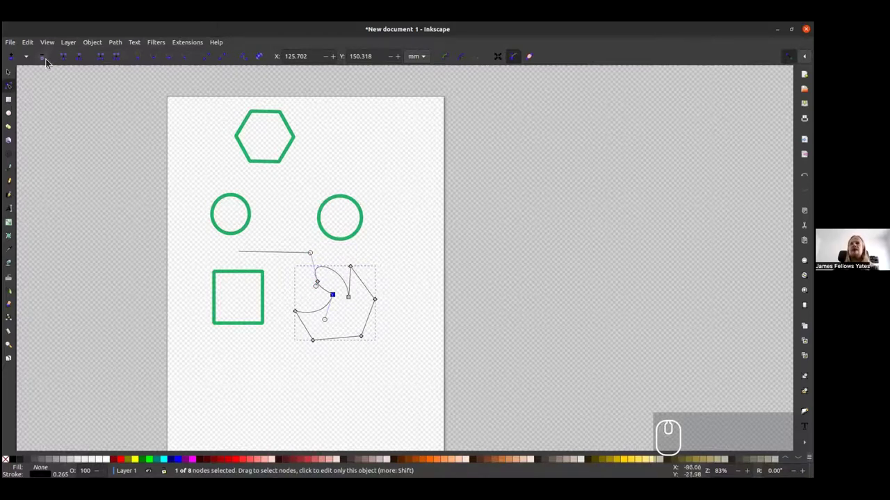
Change a node's type, add an extra node to the outline and finish node editing.
left_click(84, 62)
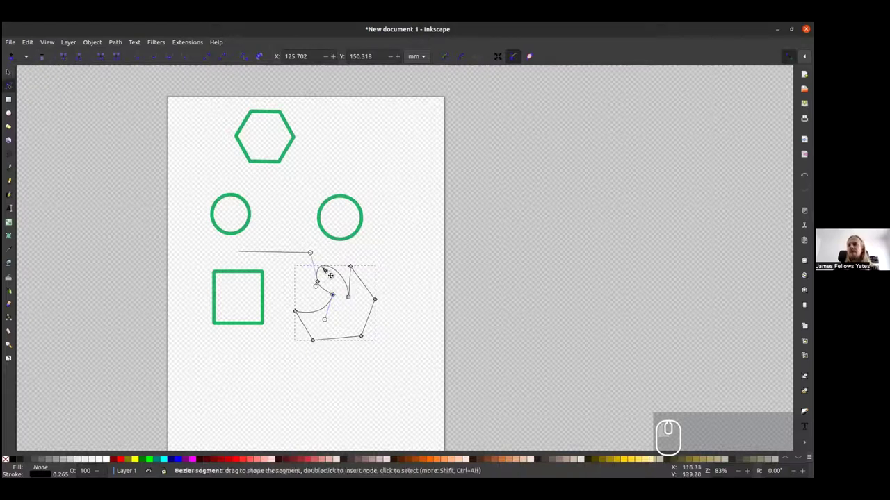
left_click(320, 283)
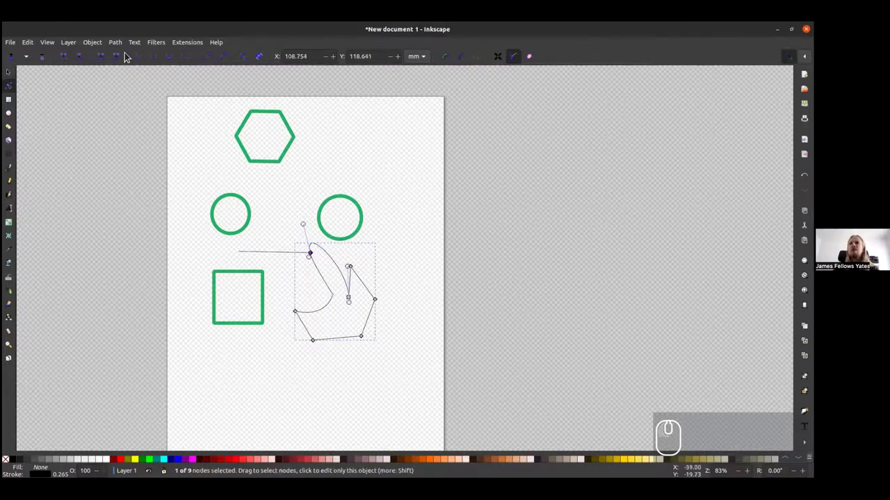
left_click(85, 62)
left_click(304, 270)
left_click(312, 254)
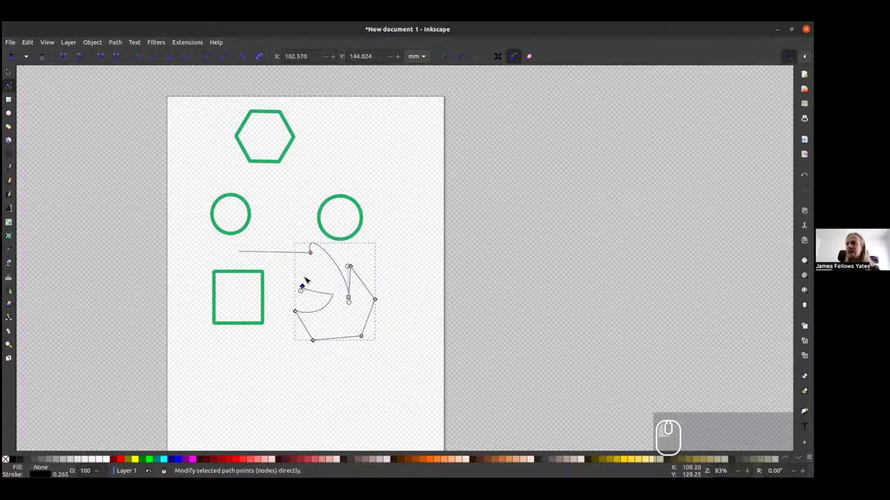
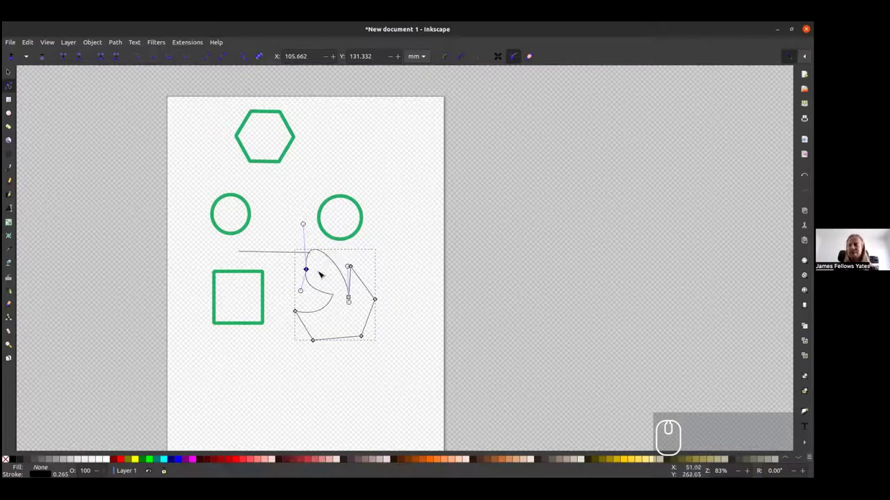
left_click(18, 78)
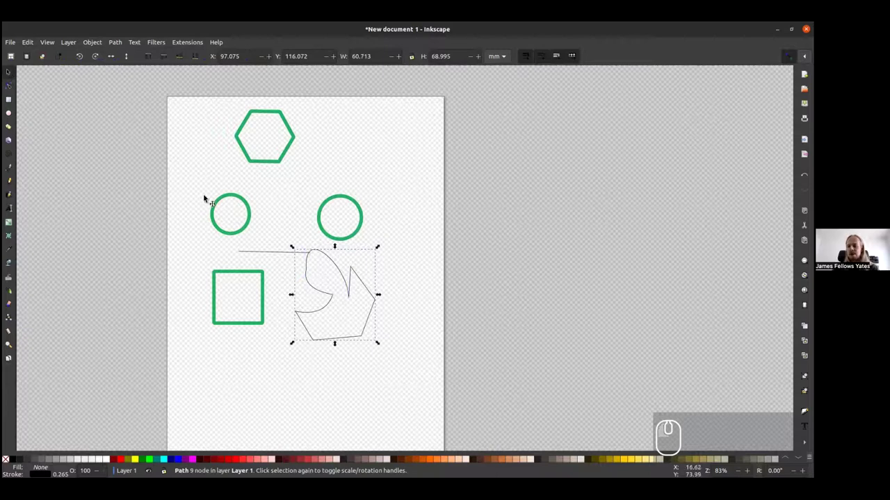
Delete the outline and other unwanted shapes, then move the left green circle near the other.
key("Delete")
left_click(237, 137)
key("Delete")
left_click(249, 253)
left_click(246, 272)
left_click_drag(229, 233, 278, 264)
Group the two green circles with Ctrl+G and reposition the group on the page.
left_click(362, 228)
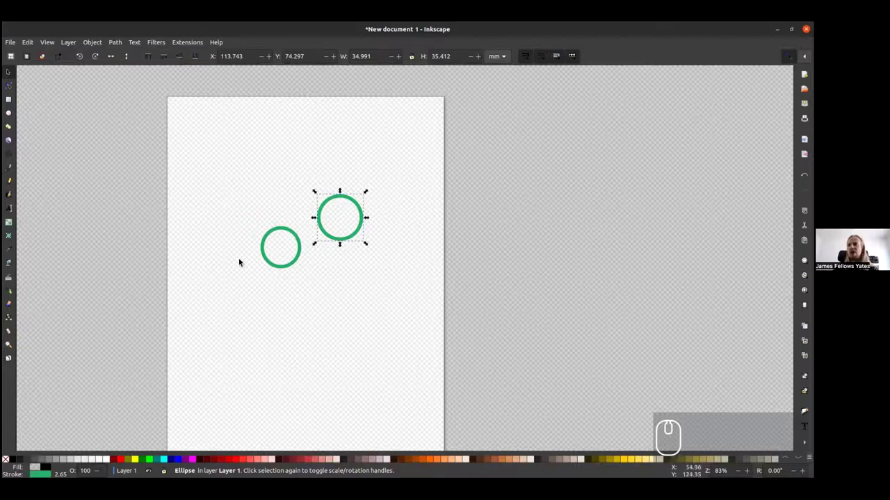
left_click_drag(269, 261, 295, 282)
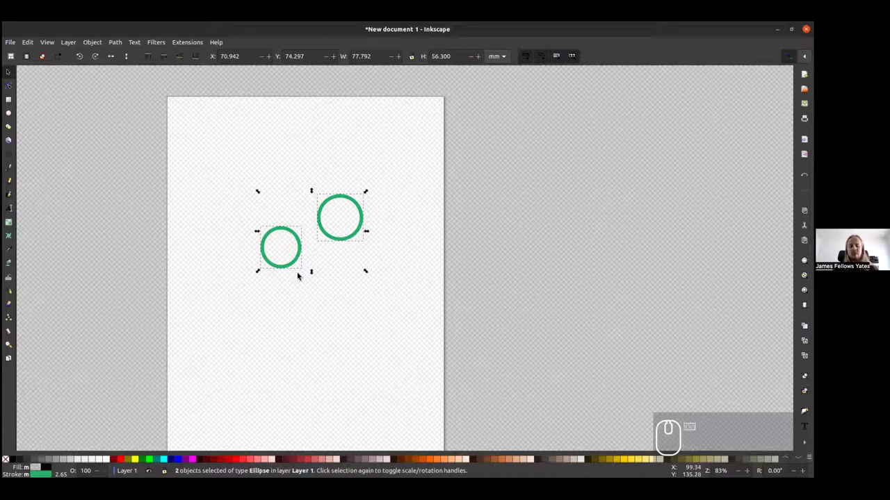
key("ctrl+g")
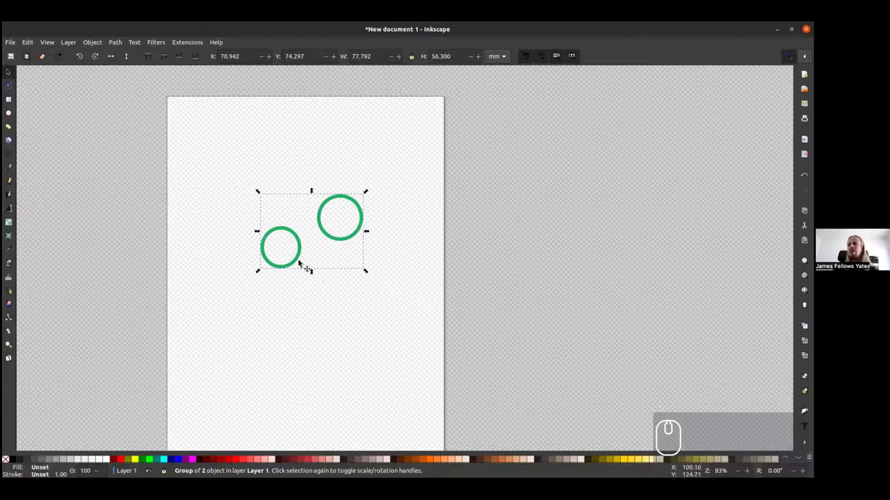
left_click_drag(297, 259, 259, 199)
left_click_drag(259, 199, 264, 273)
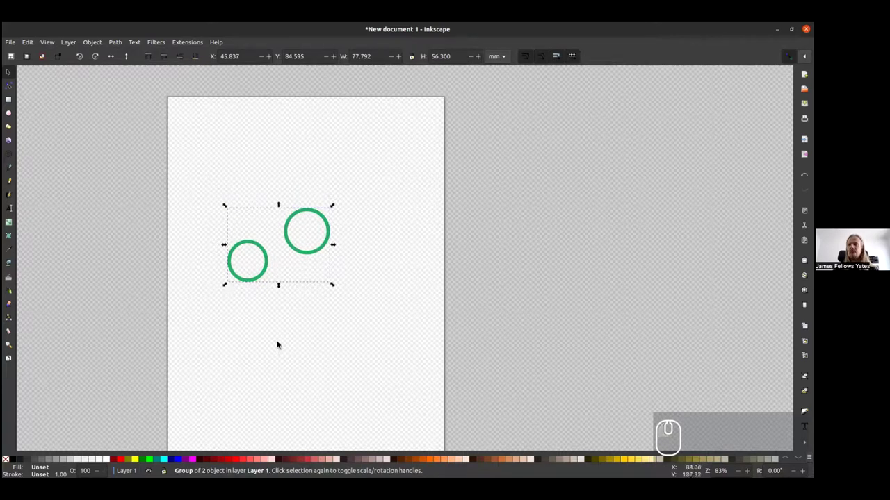
Inside the group, give the left circle a red outline and move it over the green one.
left_click(277, 332)
left_click(267, 271)
left_click(267, 274)
left_click(123, 458)
left_click(121, 459)
left_click_drag(256, 276, 296, 256)
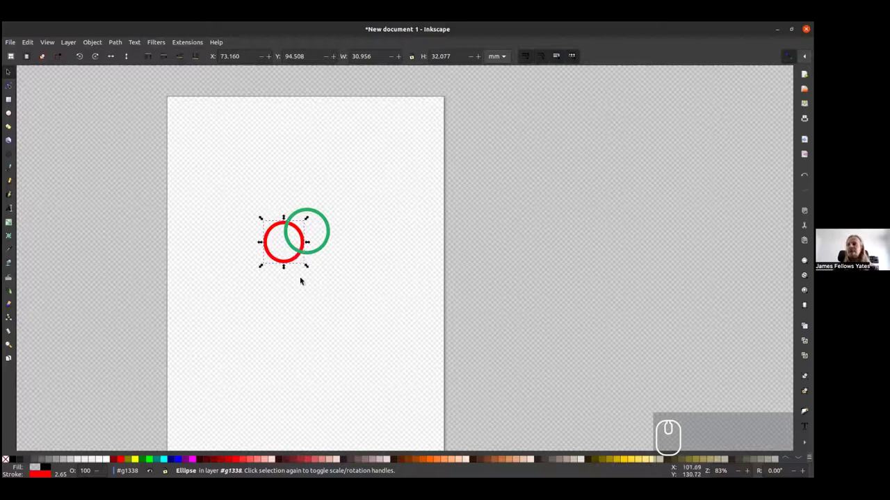
key("Page_Down")
key("Page_Up")
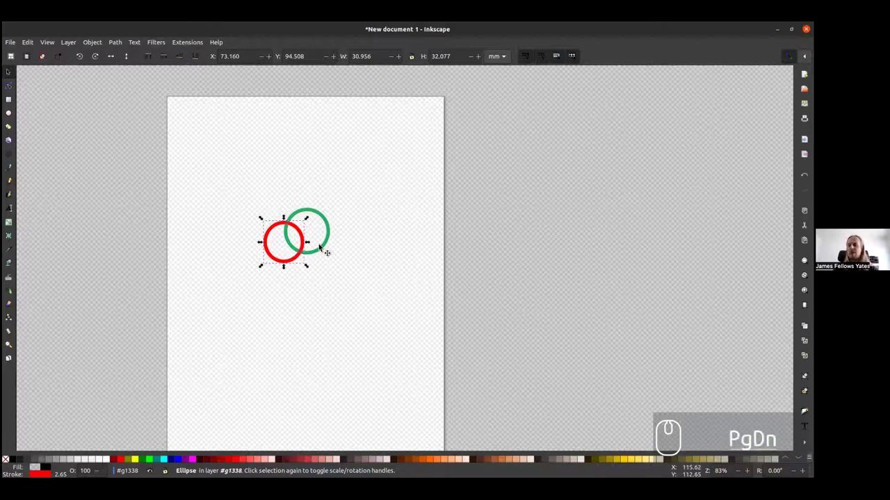
key("Page_Down")
Recolour that circle's outline blue and duplicate the green circle, nudging the copies right.
left_click(184, 463)
left_click(182, 460)
left_click(325, 243)
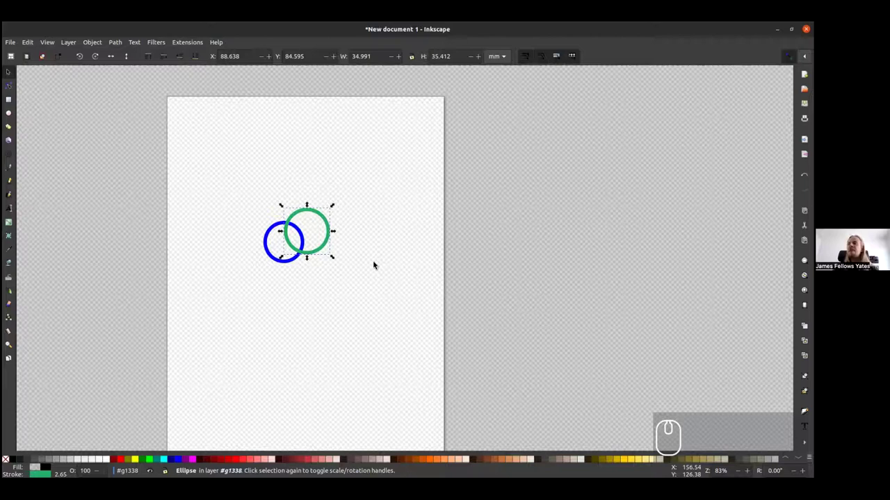
key("Page_Down")
key("Page_Up")
key("Page_Down")
key("Page_Up")
key("Page_Down")
key("Page_Up")
key("Page_Down")
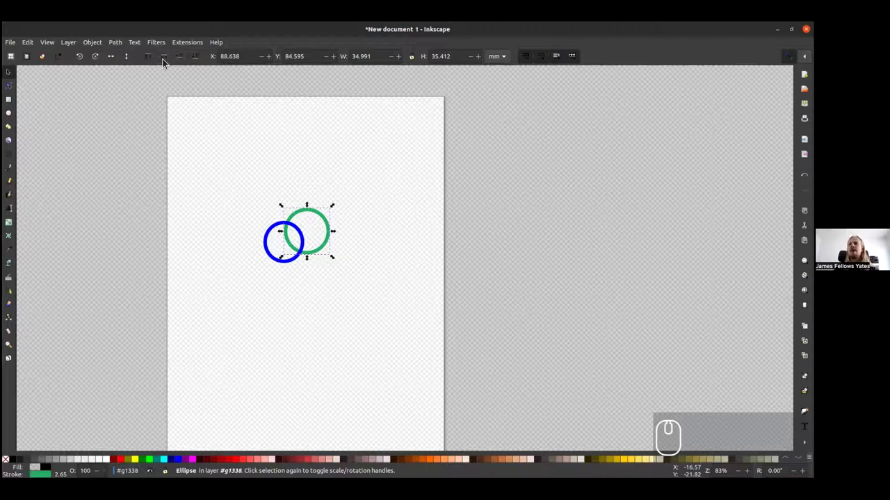
Recolour a copied circle's outline and paste further copies spread across the page.
left_click(177, 64)
left_click(163, 61)
left_click(150, 59)
key("ctrl+c")
key("ctrl+v")
key("ctrl+v")
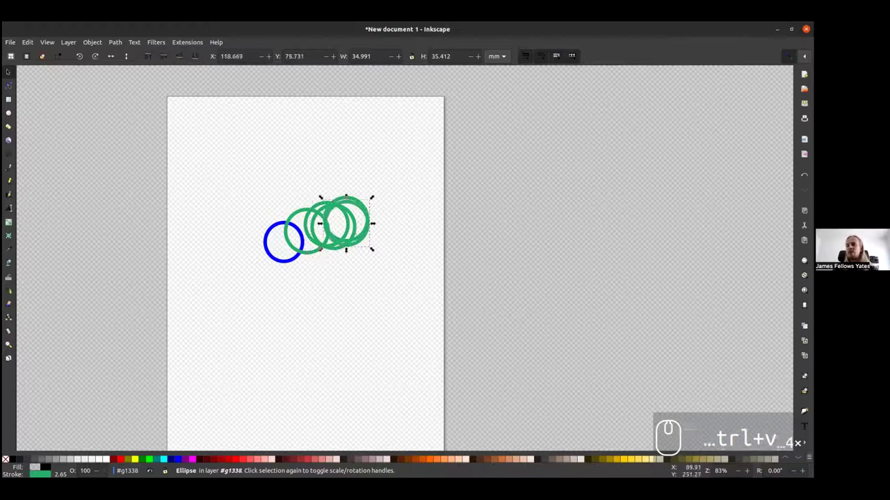
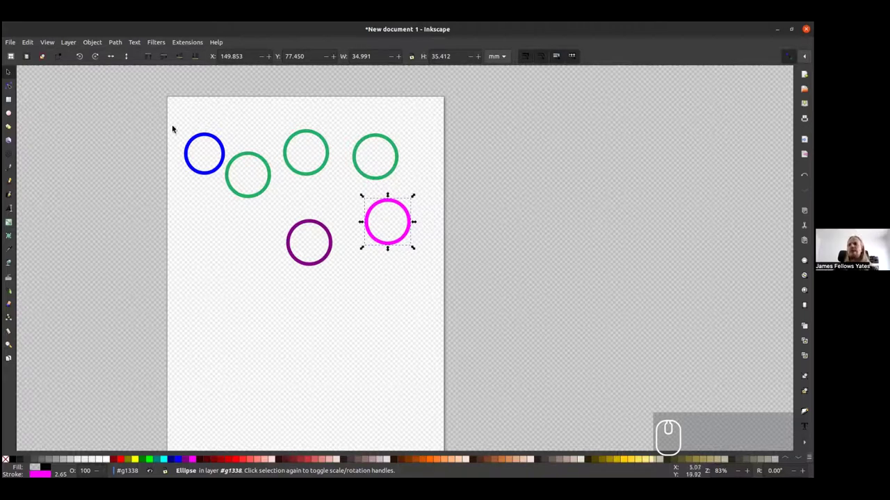
Select all six circles, centre them on one horizontal axis and distribute them with equal gaps.
left_click_drag(173, 113, 439, 294)
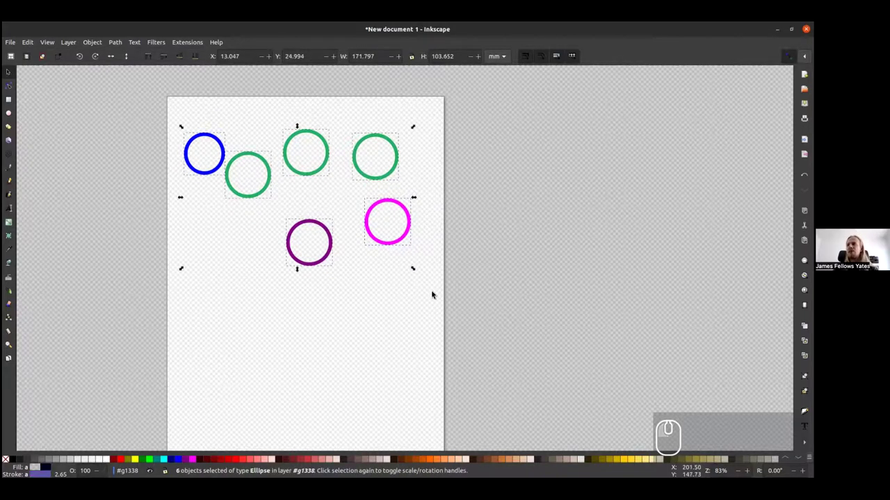
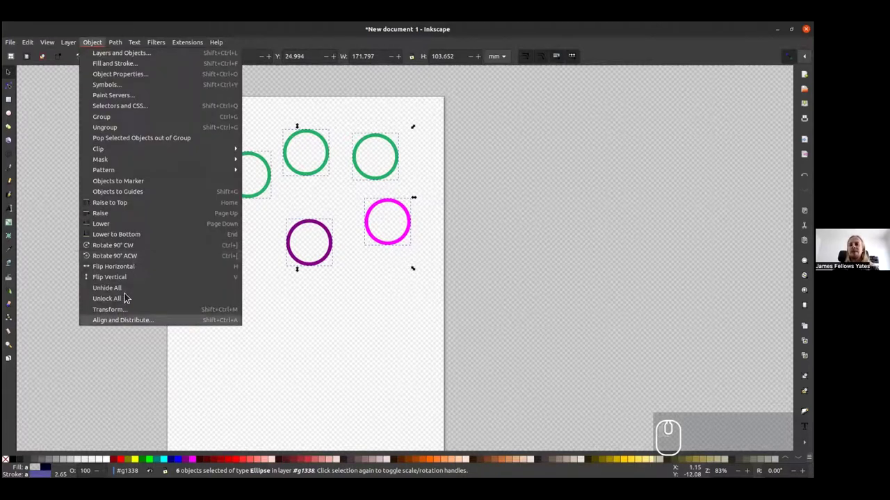
double_click(129, 326)
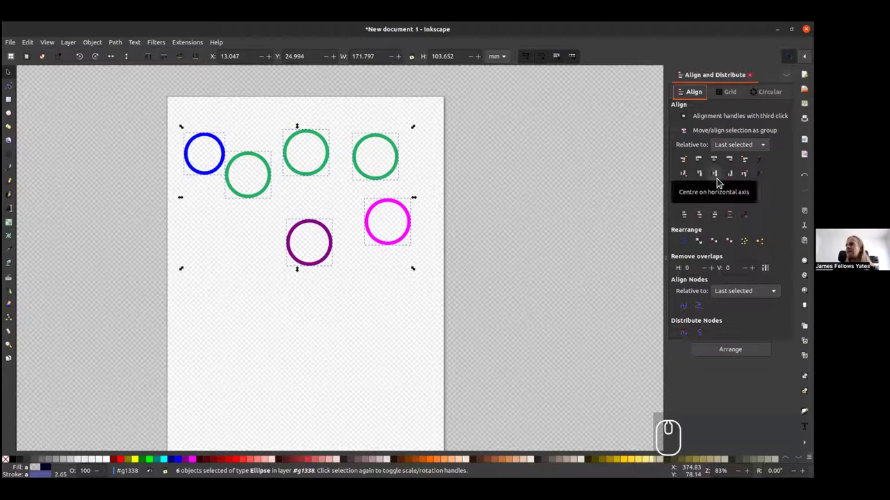
left_click(720, 181)
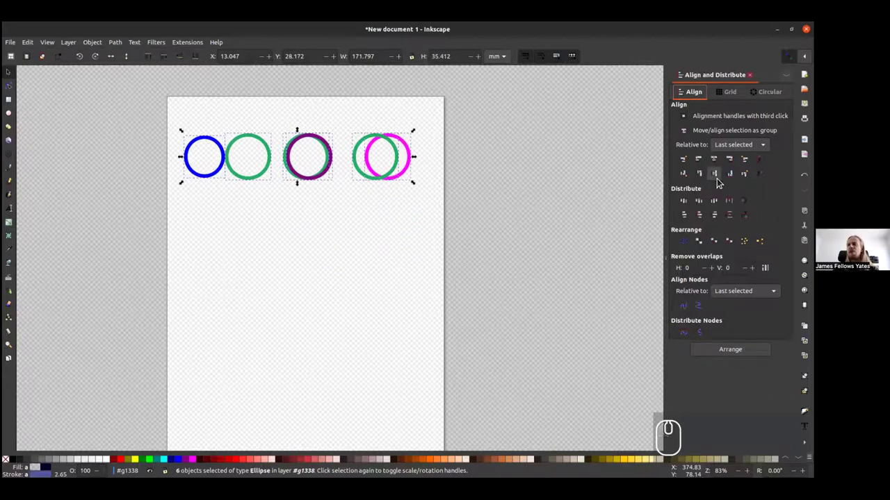
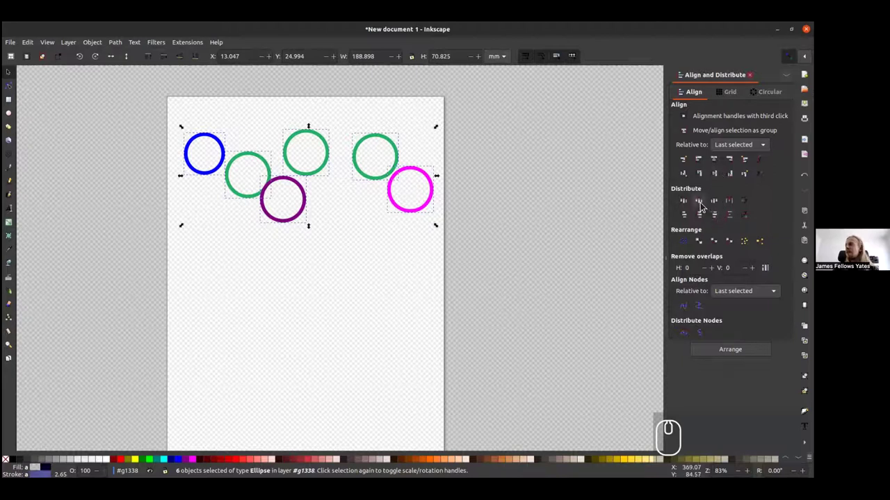
left_click(704, 206)
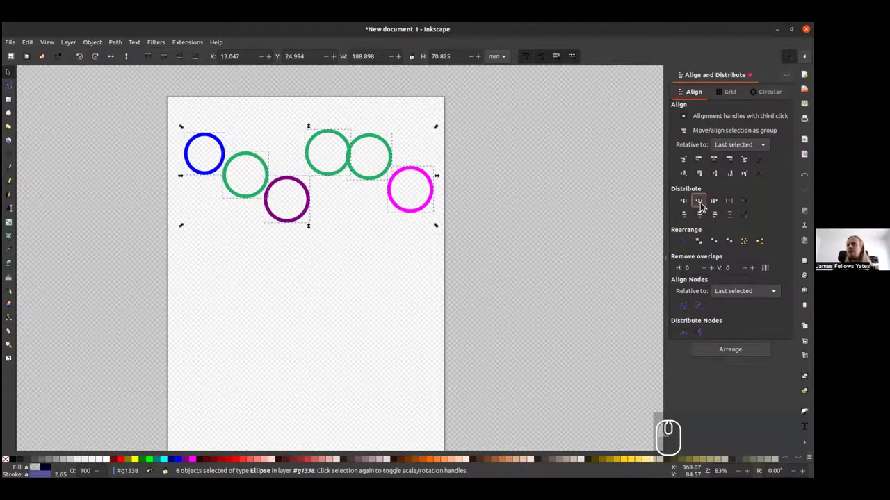
left_click(718, 175)
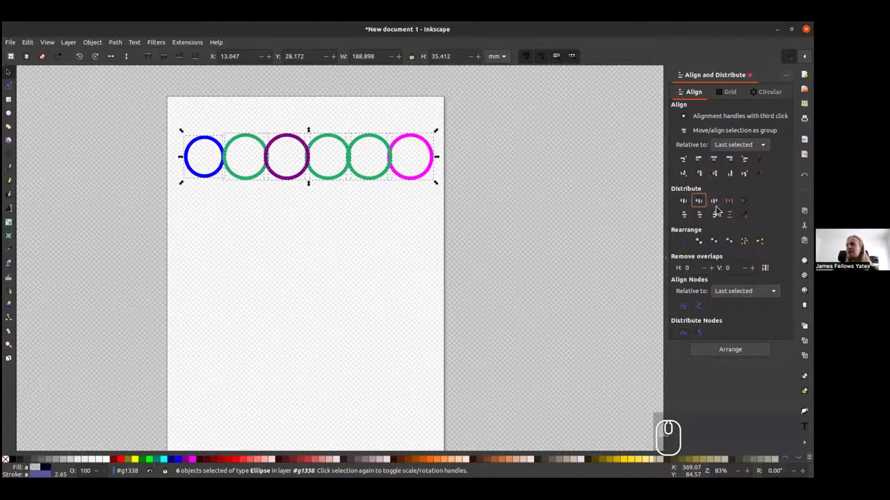
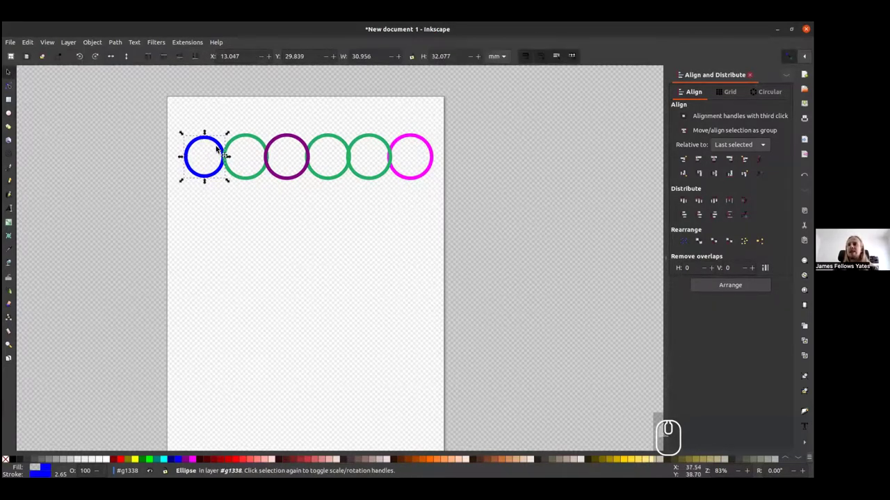
Open the Transform options and rotate the test square by 45 degrees into a diamond.
left_click_drag(227, 182, 250, 208)
key("ctrl+z")
left_click(99, 46)
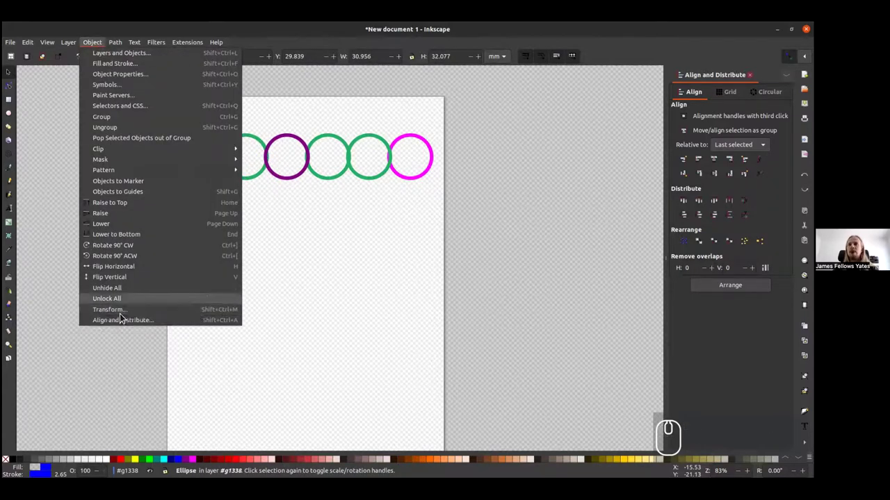
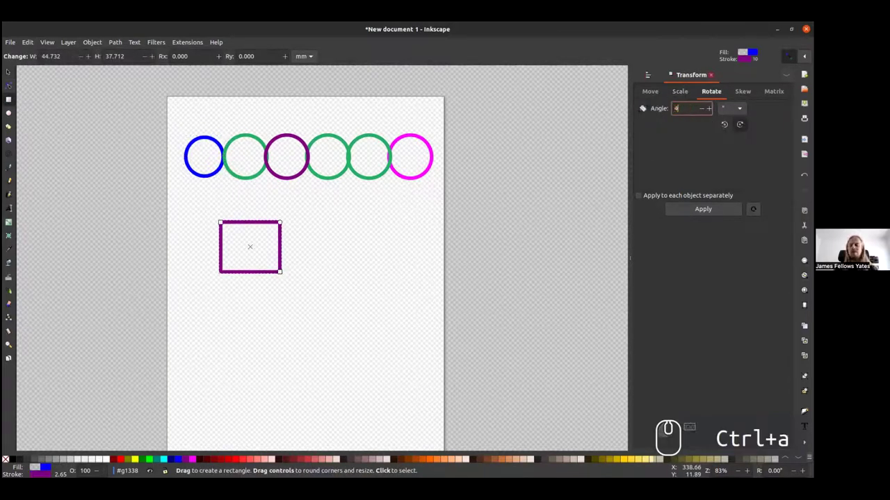
key("Return")
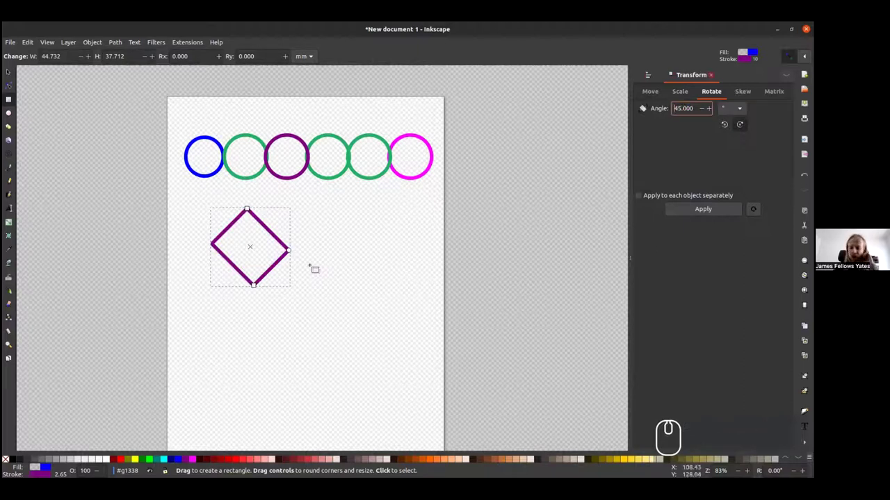
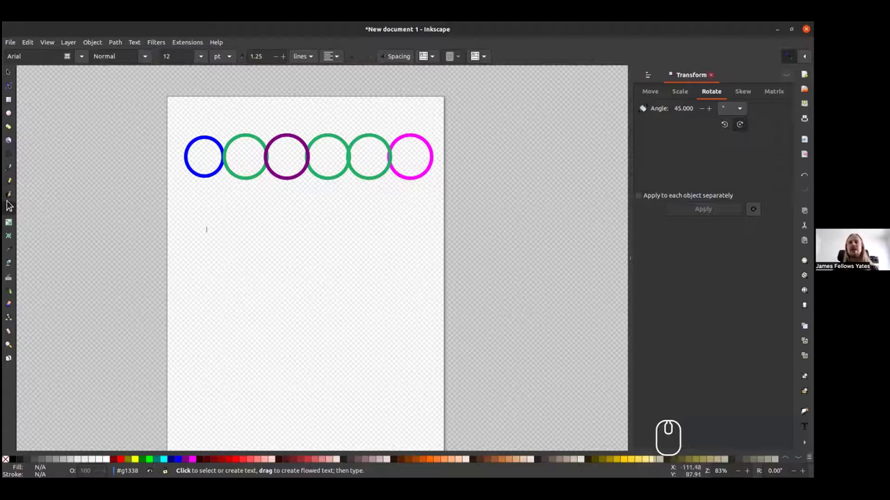
type("helllo my name is james")
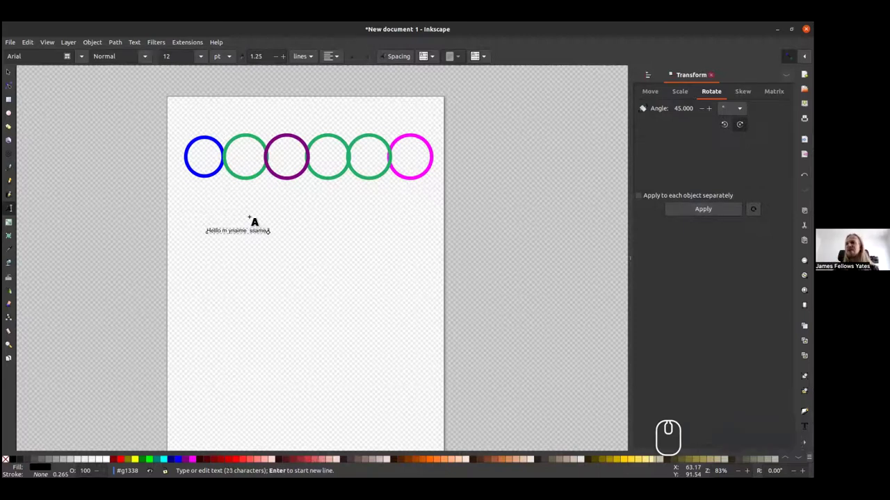
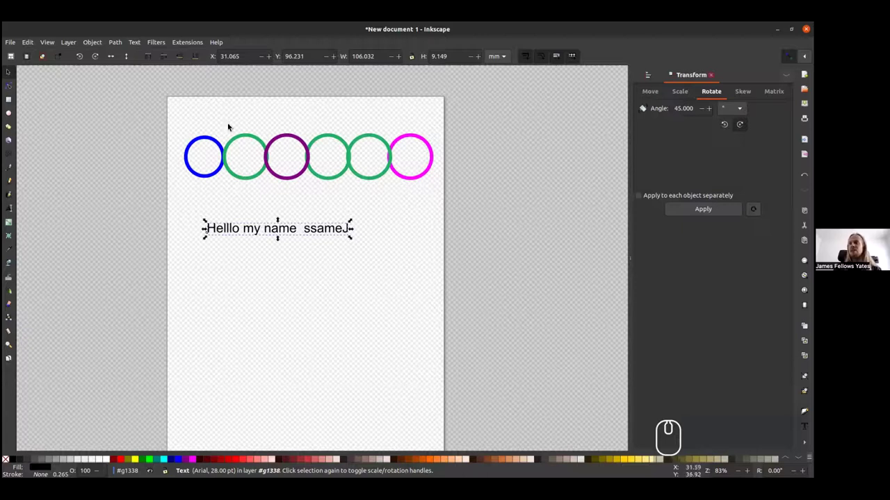
left_click(125, 466)
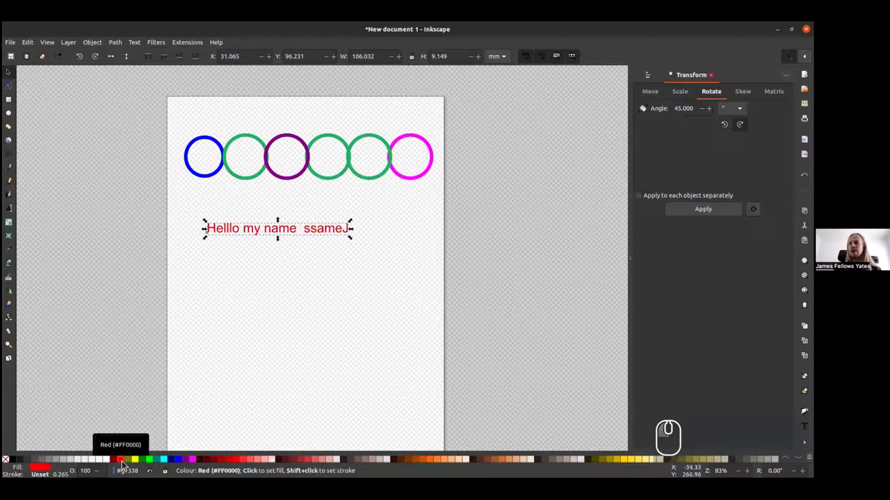
left_click(109, 465)
left_click(156, 463)
left_click(228, 308)
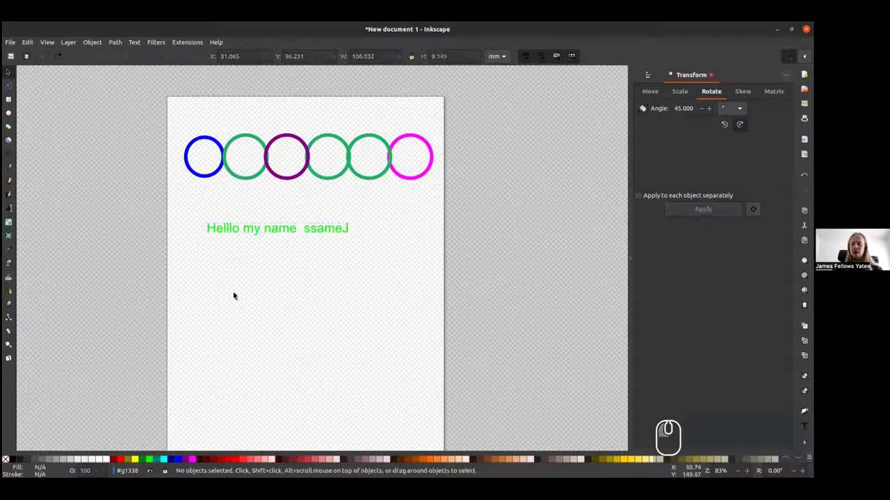
left_click(264, 227)
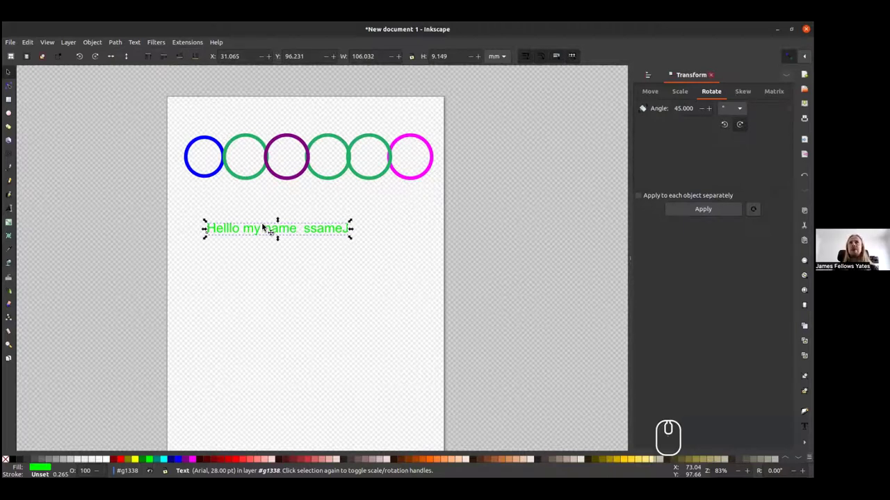
left_click(194, 153)
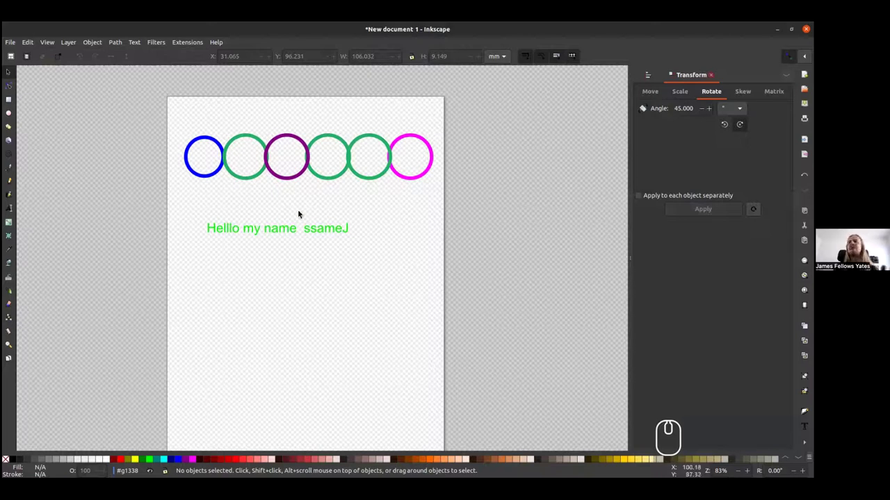
left_click(241, 229)
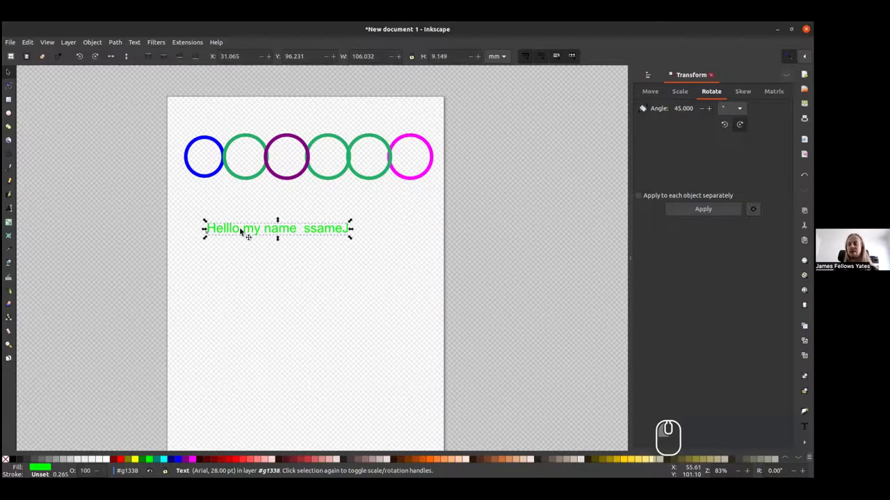
left_click(241, 229)
Delete the greeting text and toggle the page grid on with #.
key("Delete")
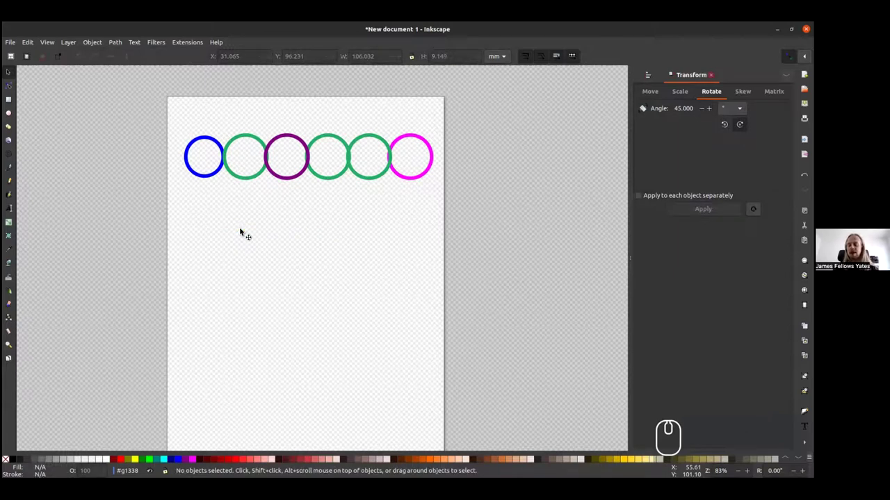
key("#")
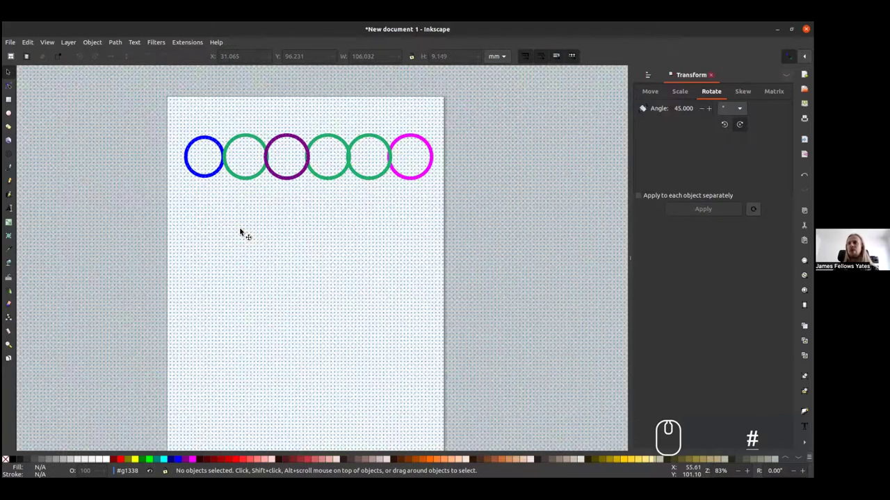
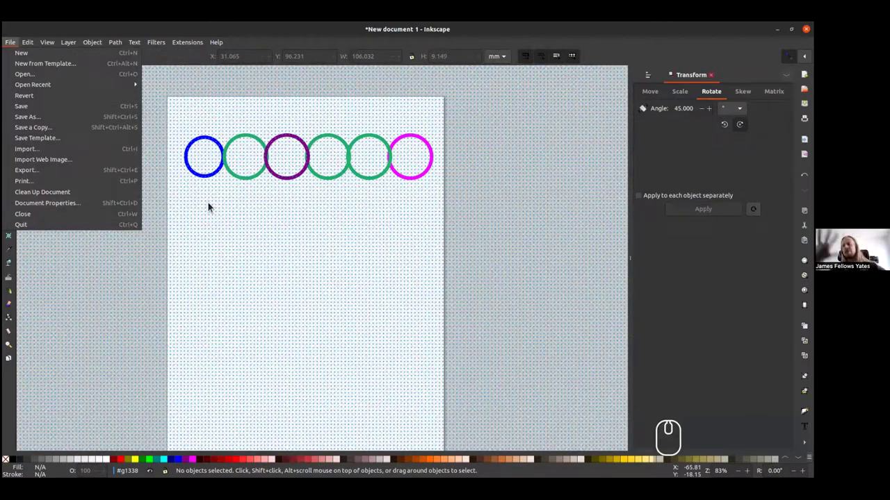
left_click_drag(144, 221, 182, 236)
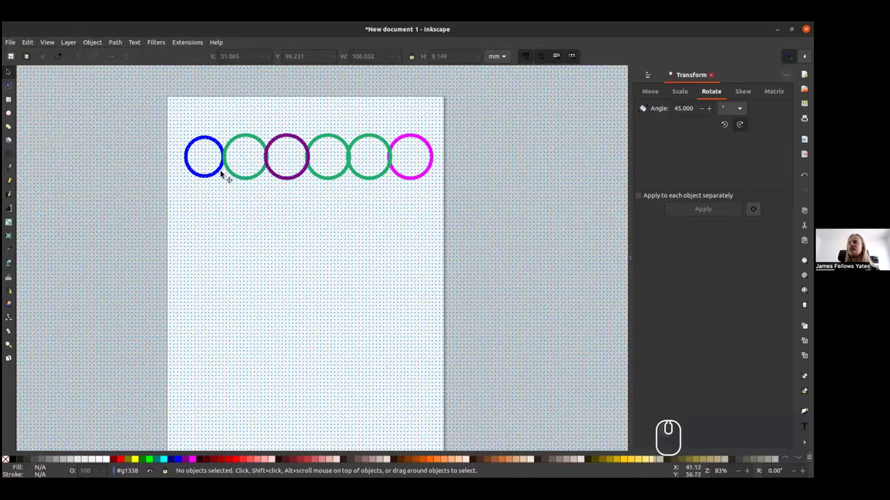
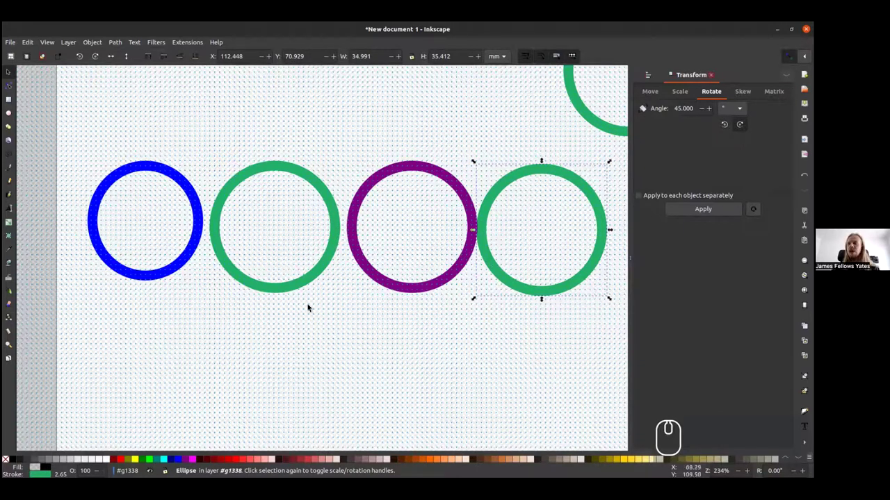
Select the top green circle, give it a teal outline, then undo the change.
scroll("down", 3)
scroll("down", 3)
scroll("up", 3)
left_click(408, 149)
left_click(299, 128)
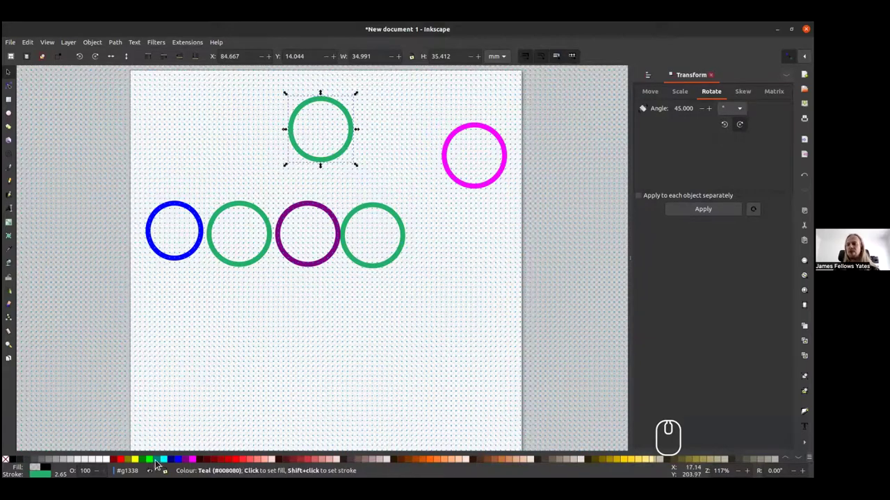
left_click(161, 460)
left_click(159, 463)
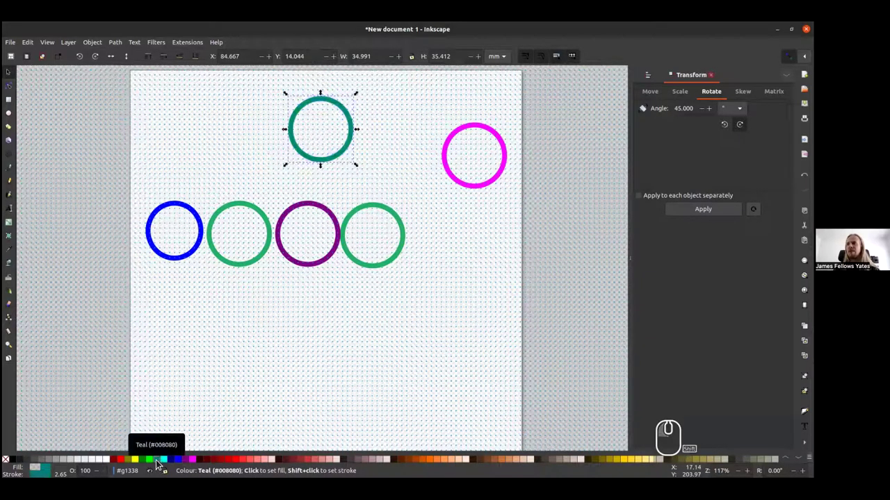
key("ctrl+z")
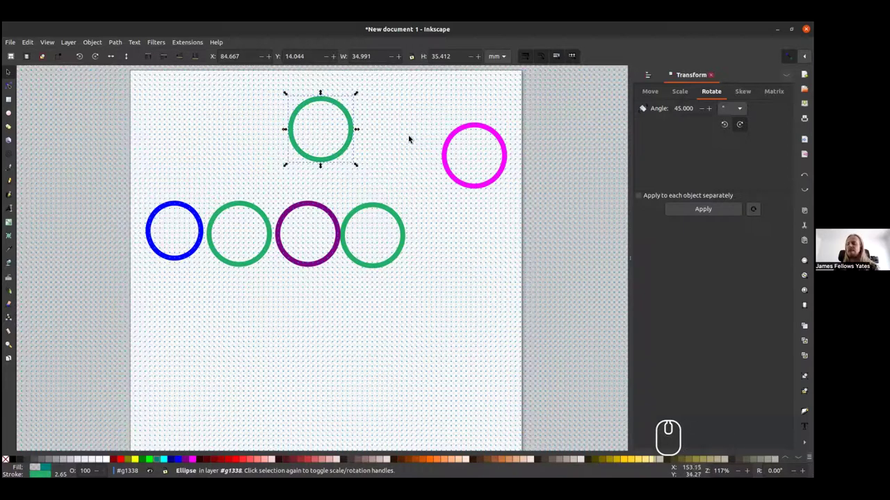
In Fill and Stroke, give the top circle a flat teal fill colour.
left_click(95, 43)
left_click(96, 65)
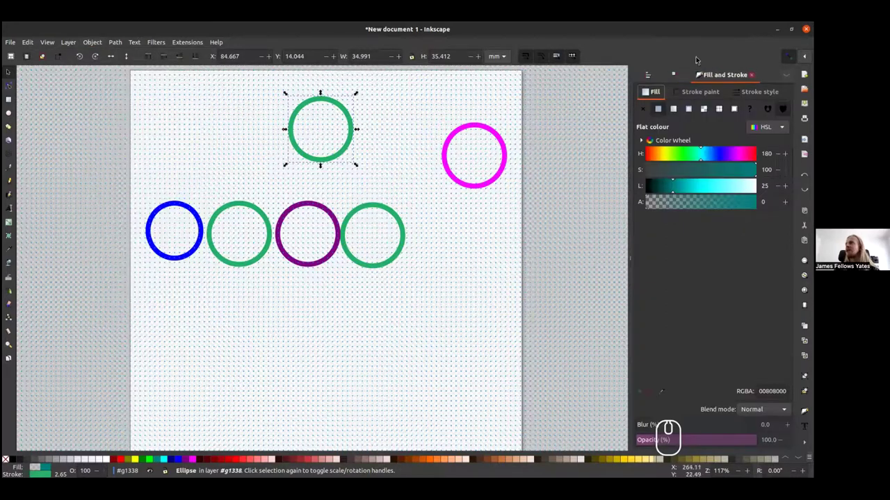
left_click(660, 112)
left_click(691, 191)
left_click_drag(694, 151, 702, 156)
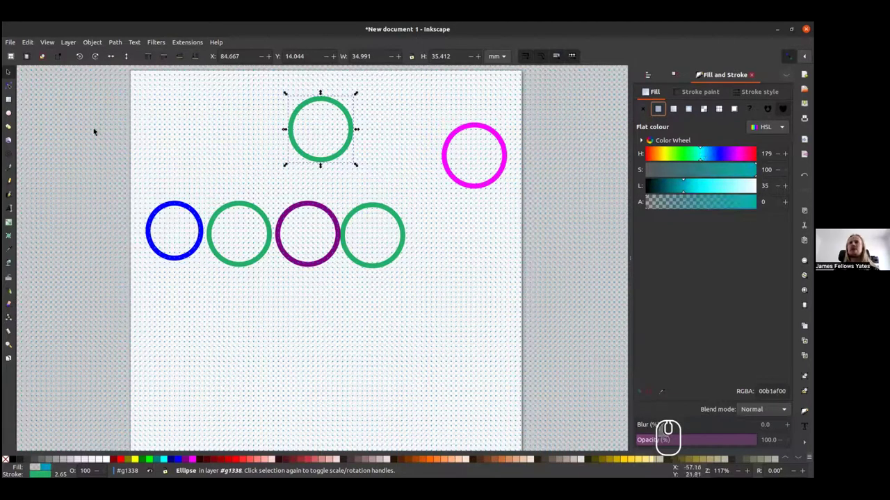
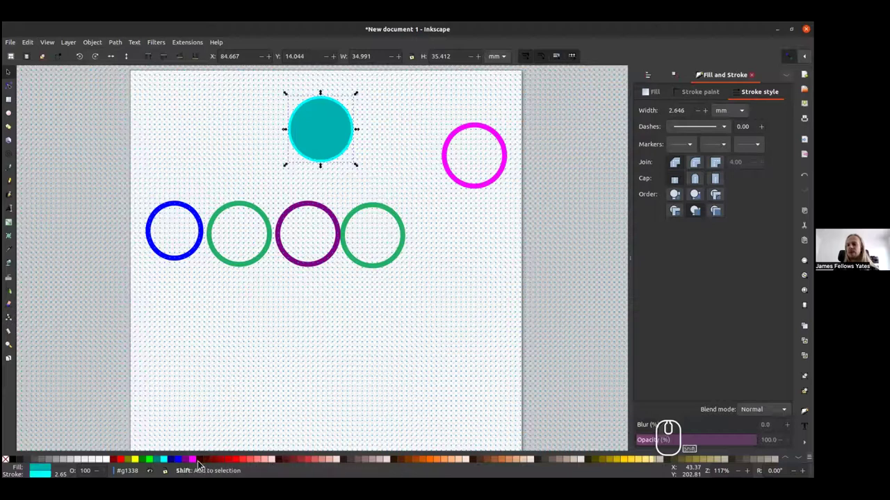
Make the circle's outline magenta and raise its stroke width to about 3.25 mm.
left_click(198, 466)
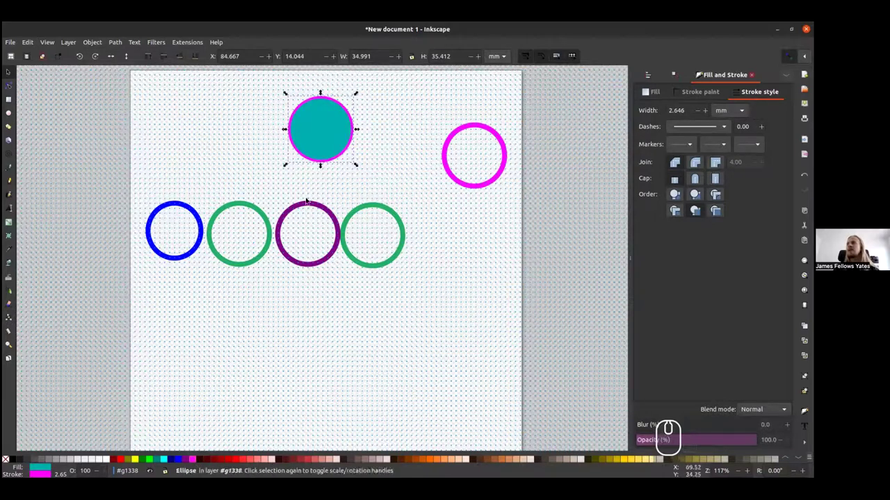
left_click(710, 117)
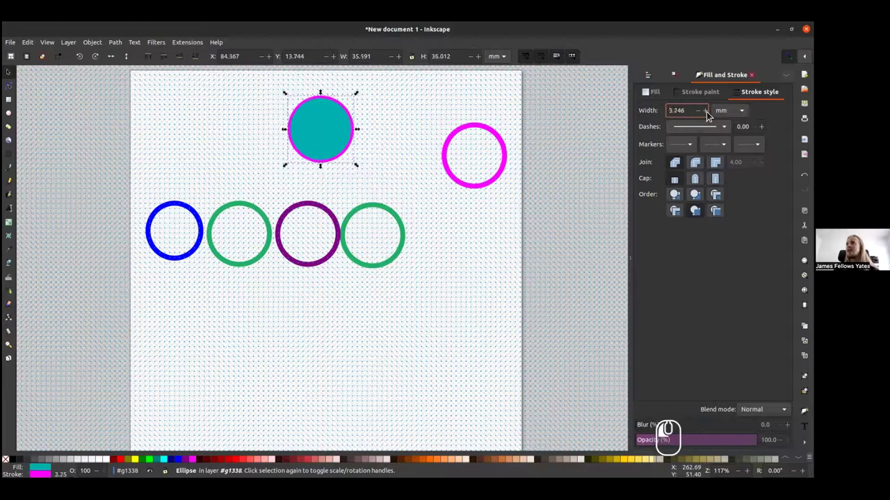
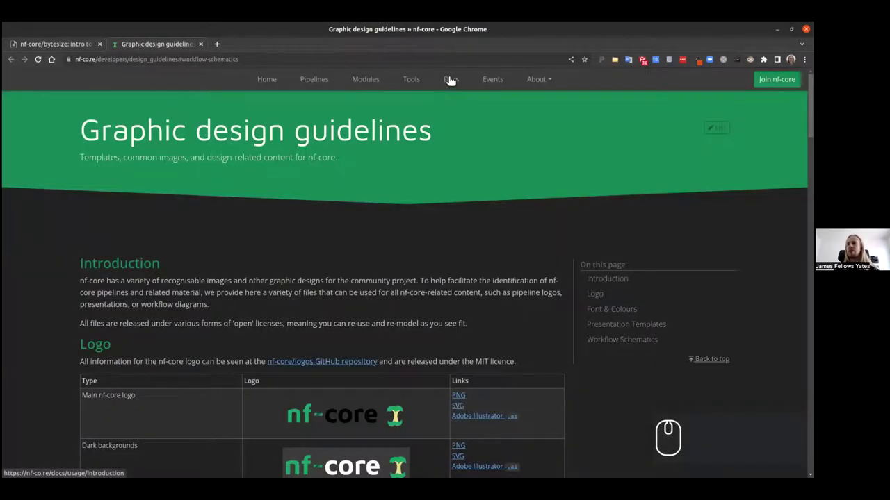
Scroll the guidelines page to Font & Colours showing the nf-core green hex code.
scroll("down", 3)
scroll("down", 3)
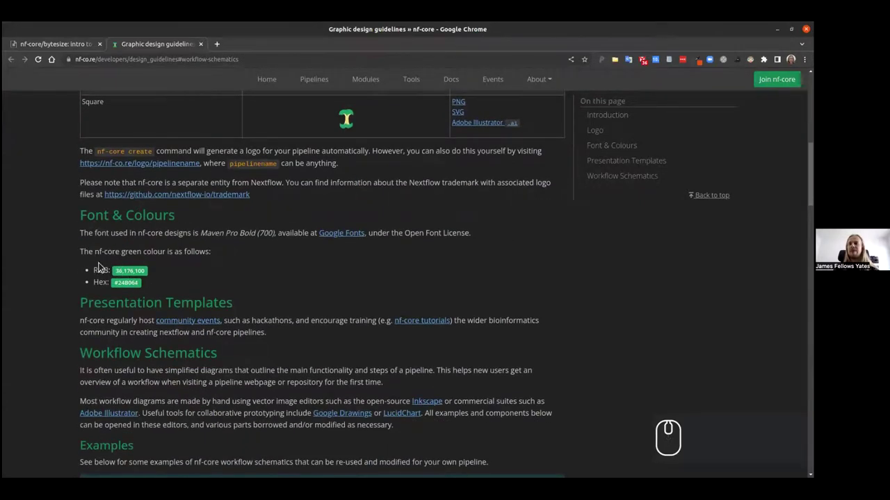
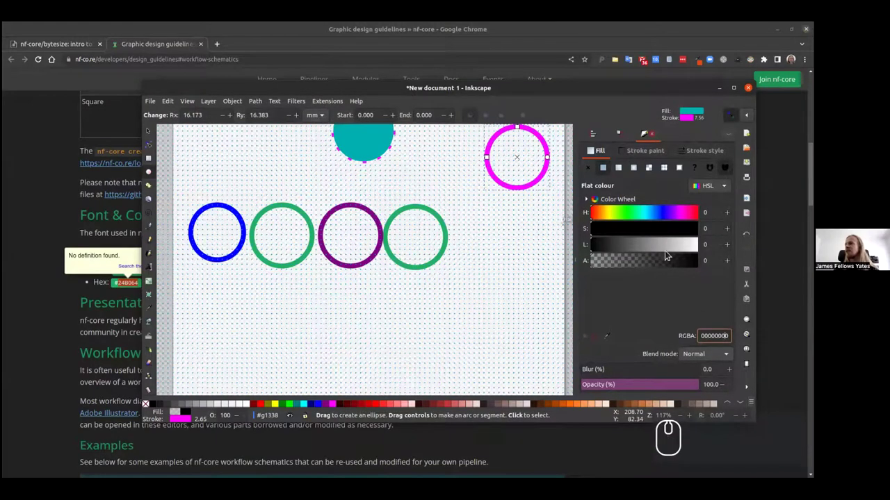
Paste 24b064 as the right circle's fill colour and make it fully opaque.
key("ctrl+a")
key("ctrl+v")
key("Return")
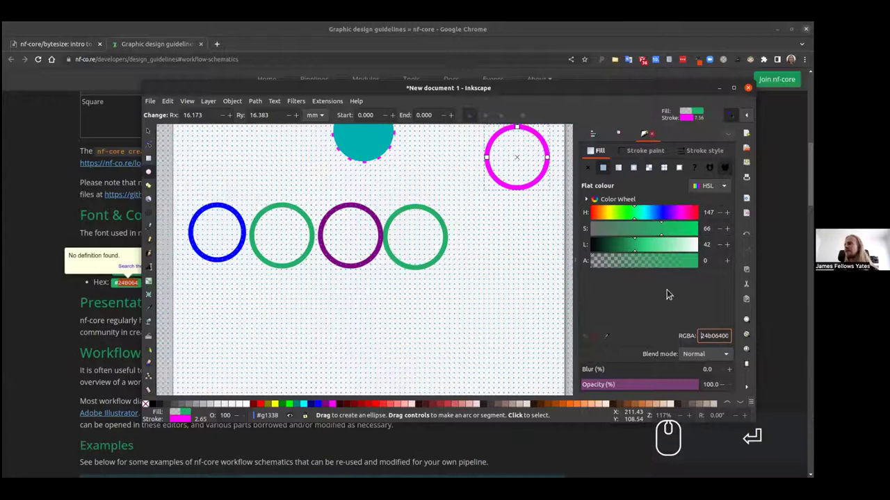
left_click_drag(672, 276, 728, 265)
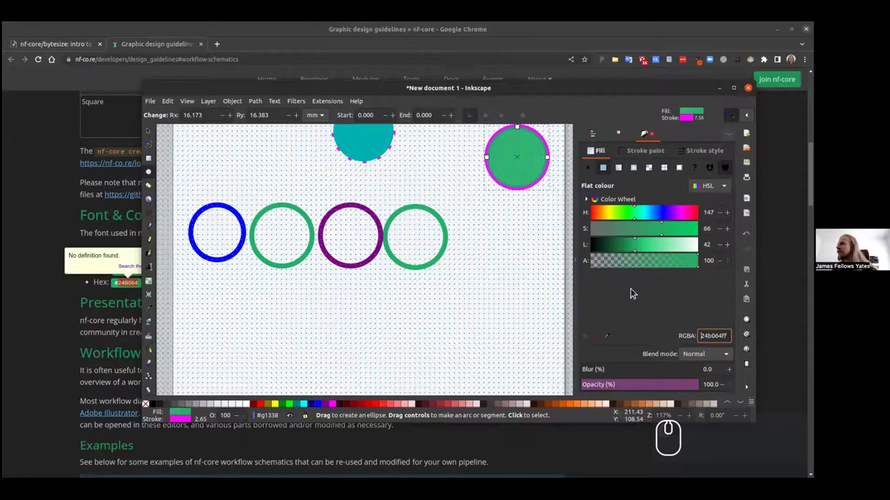
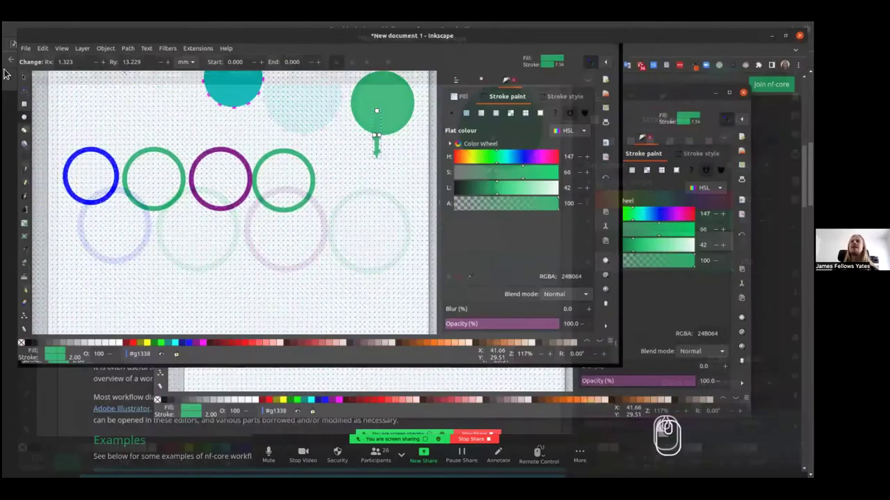
double_click(310, 157)
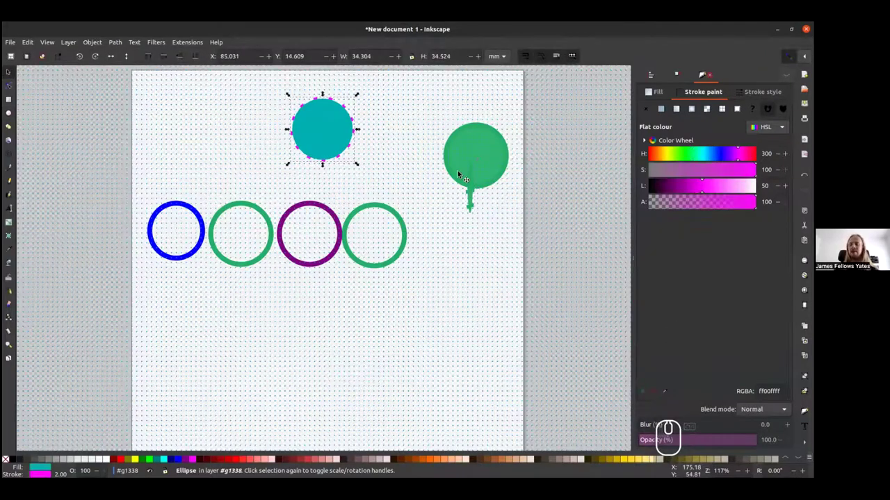
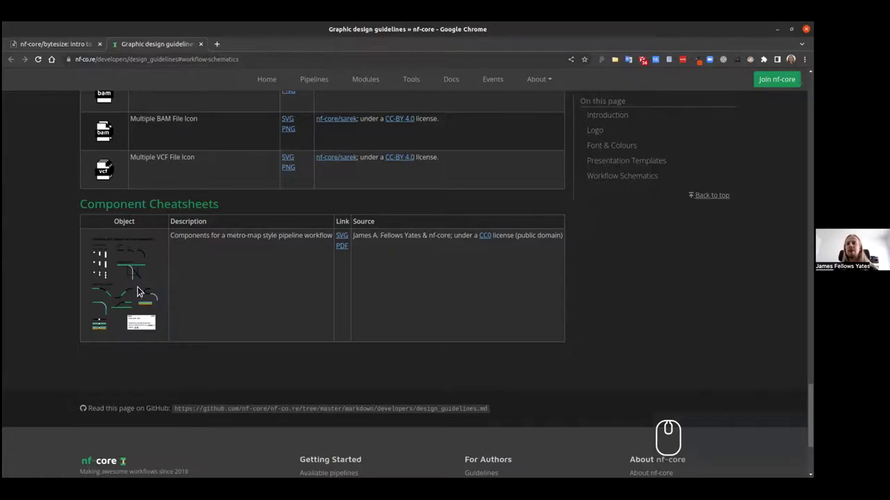
Scroll the nf-core guidelines page to bring the Component Cheatsheets metro-map entry into view.
scroll("up", 3)
scroll("up", 3)
scroll("up", 3)
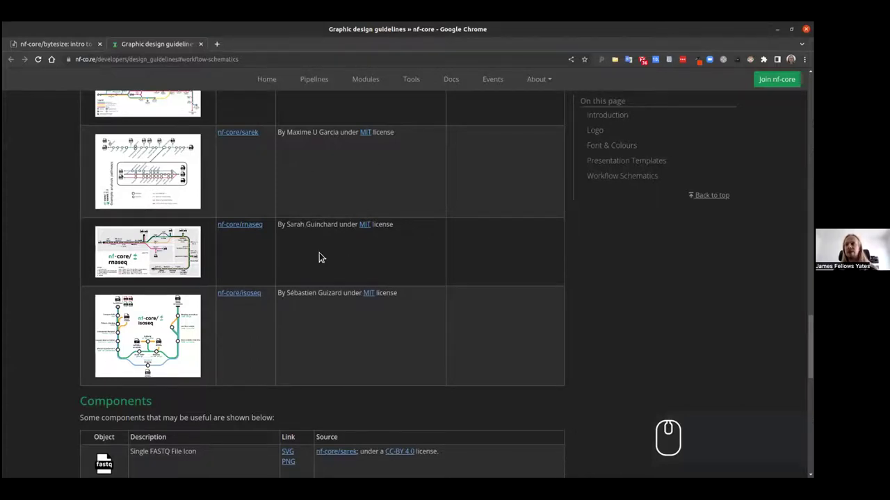
scroll("down", 3)
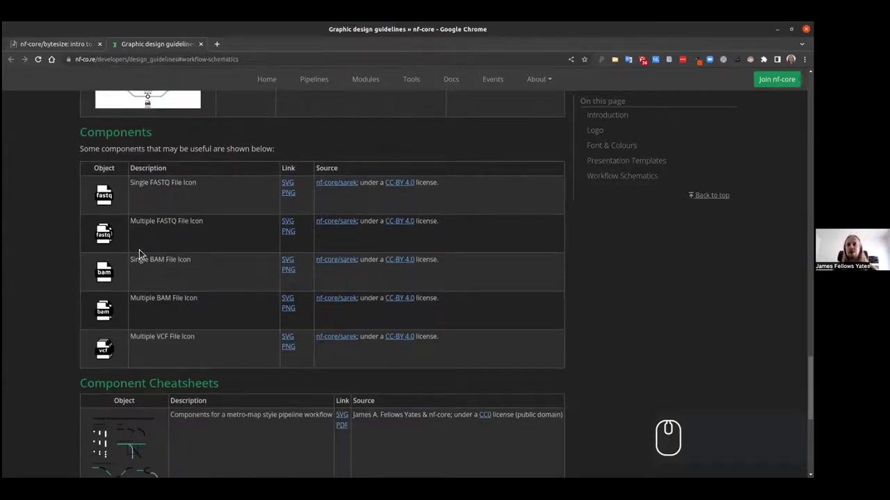
scroll("down", 3)
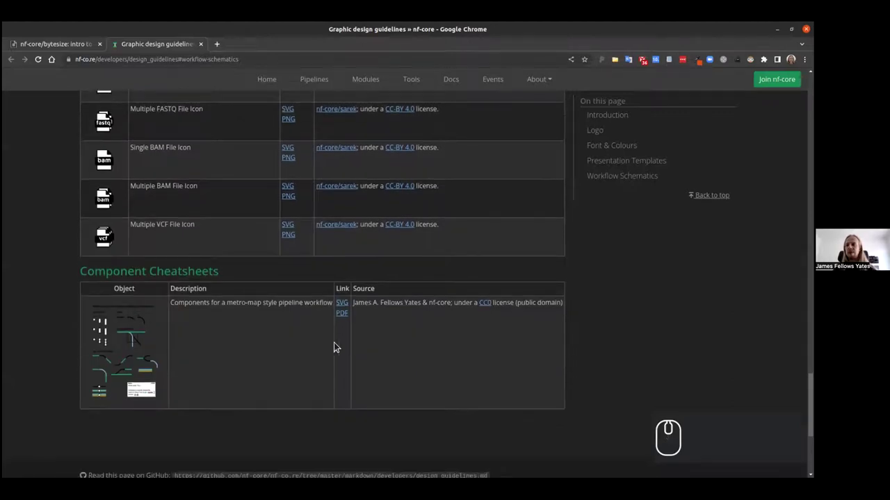
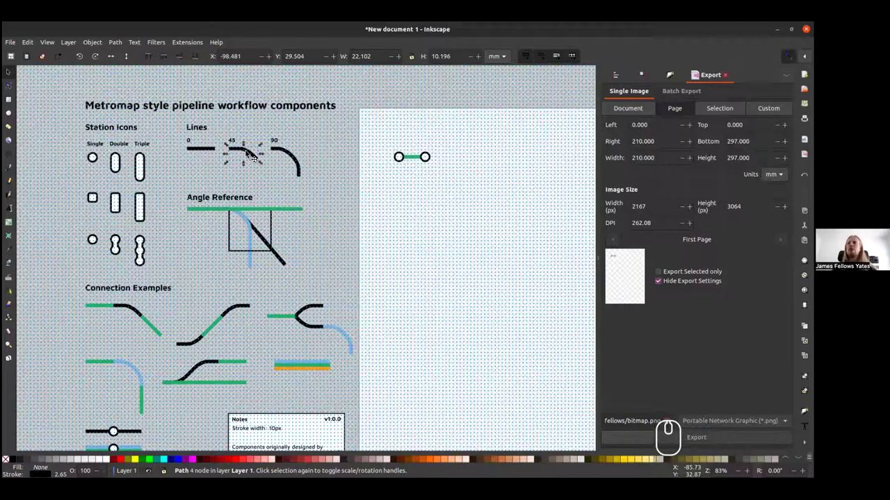
Copy the 45° curve from the cheatsheet and paste two copies onto the page as fork branches.
scroll("up", 3)
key("ctrl+c")
left_click(445, 139)
key("ctrl+v")
key("ctrl+c")
key("ctrl+v")
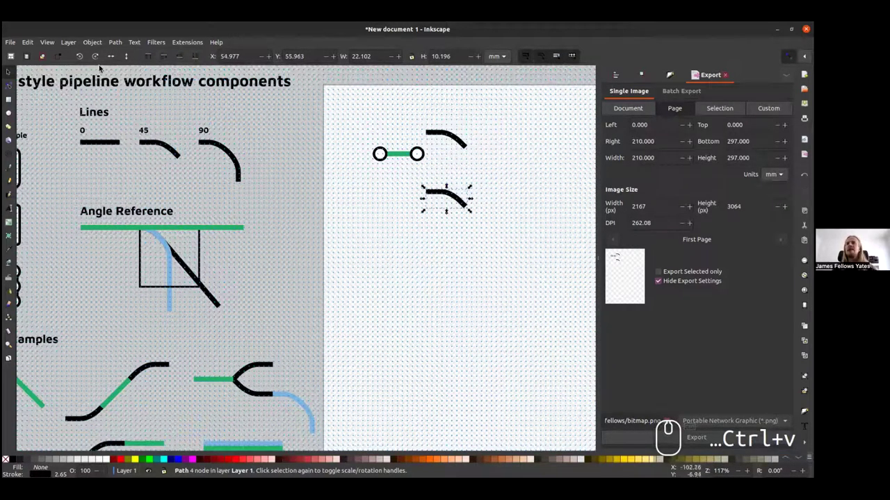
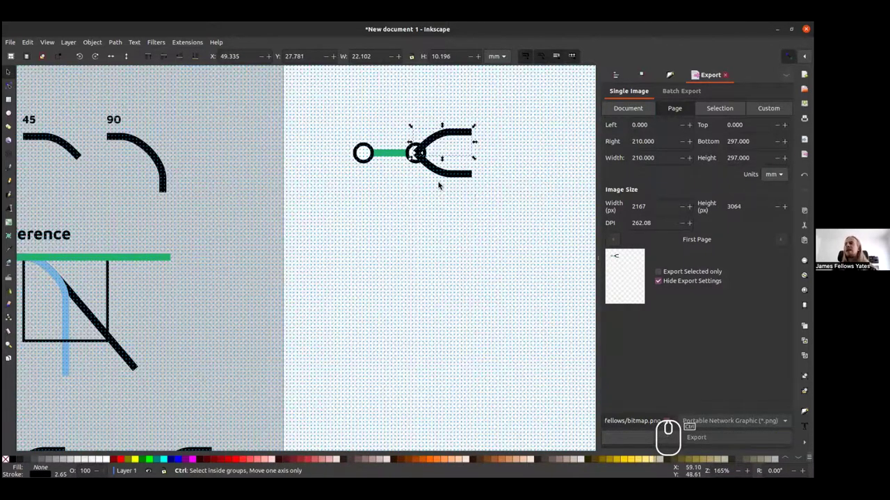
scroll("down", 3)
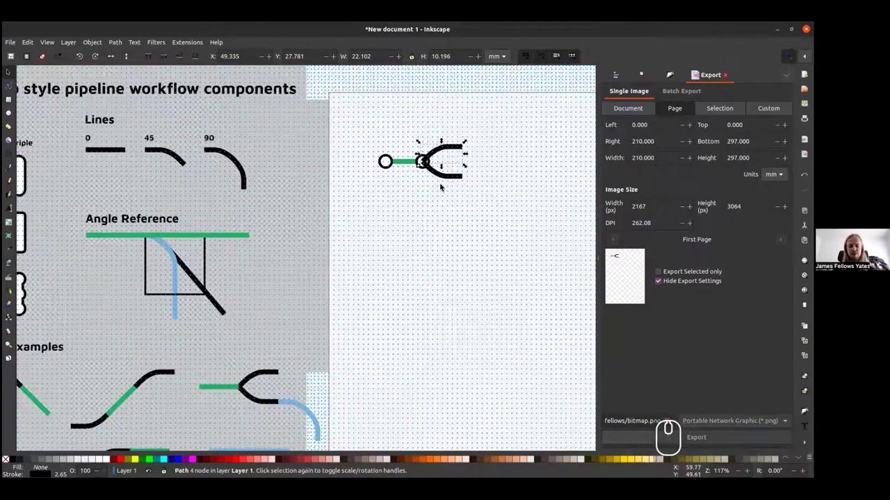
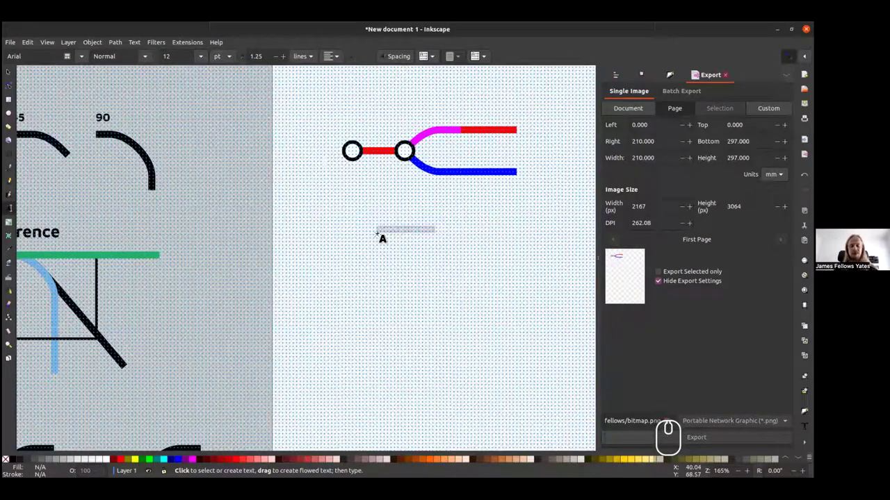
Add text labels 'Input' at the first station and 'Step 1' at the second.
type("input")
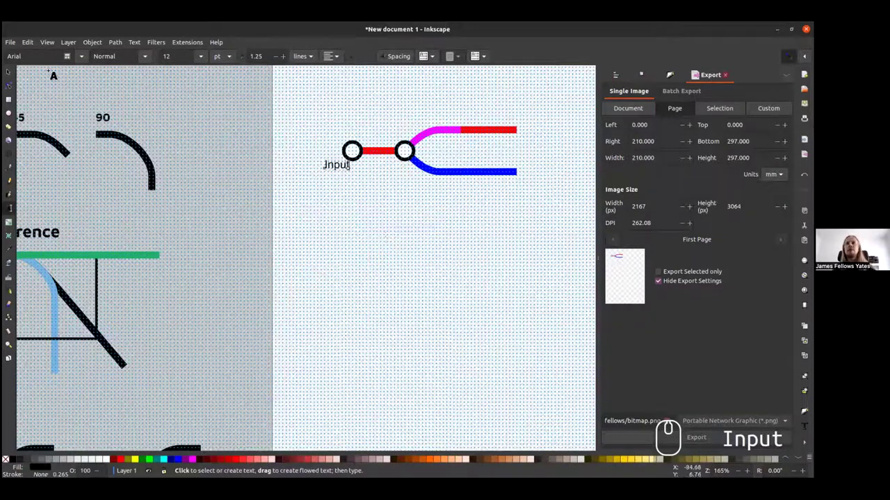
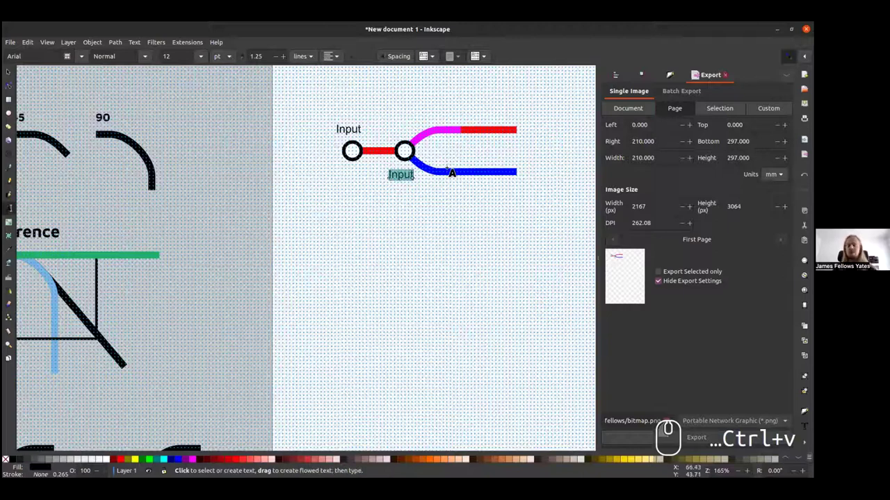
type("step 1")
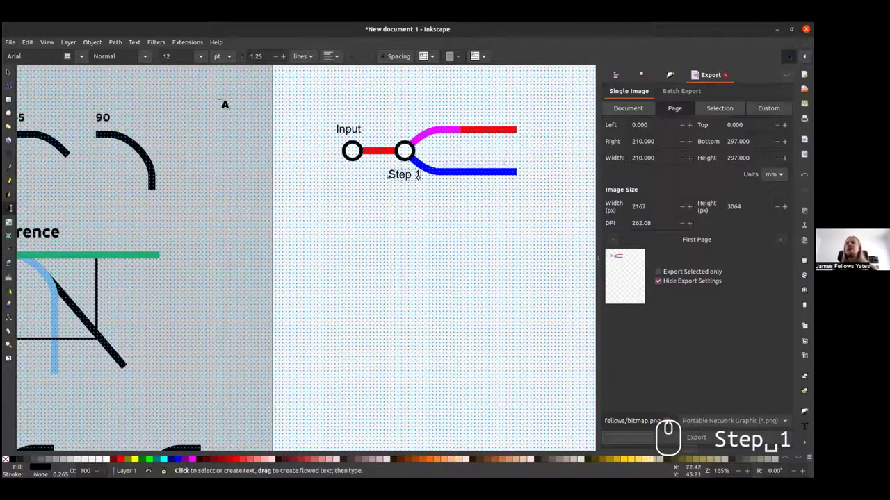
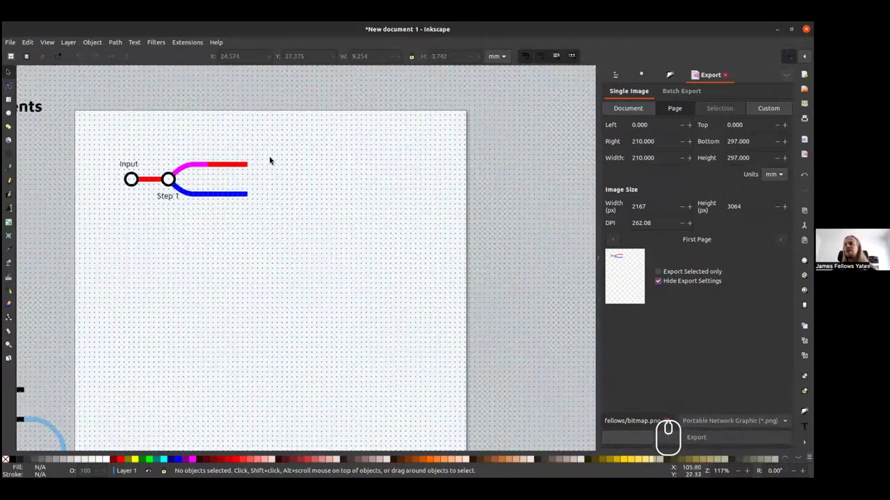
Resize the page to content in Document Properties so it encloses the cheatsheet and metro map.
scroll("down", 3)
scroll("up", 3)
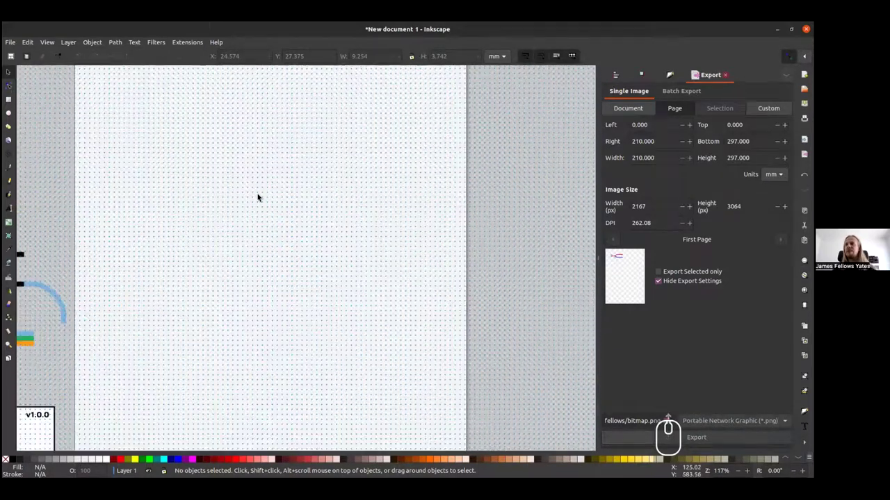
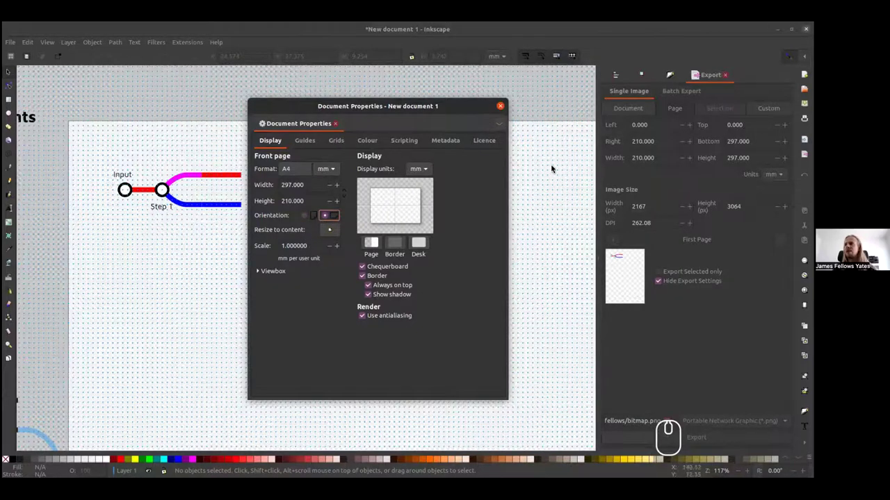
scroll("down", 3)
middle_click(328, 232)
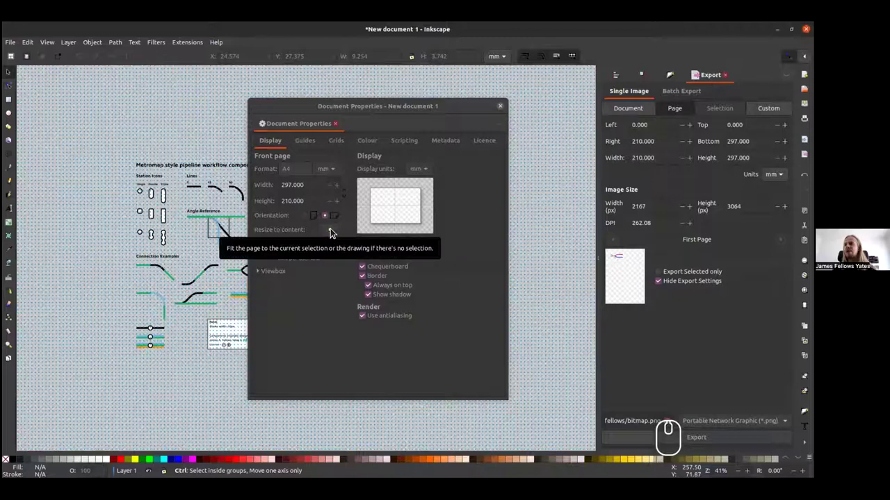
left_click(335, 234)
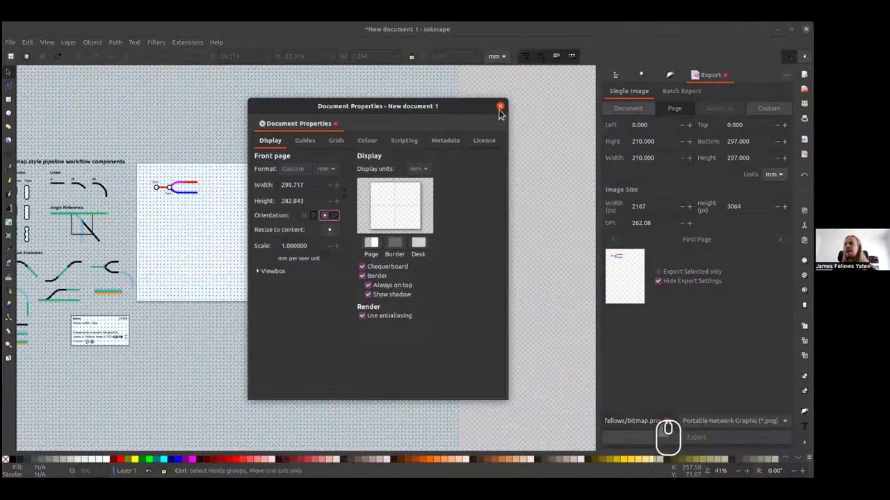
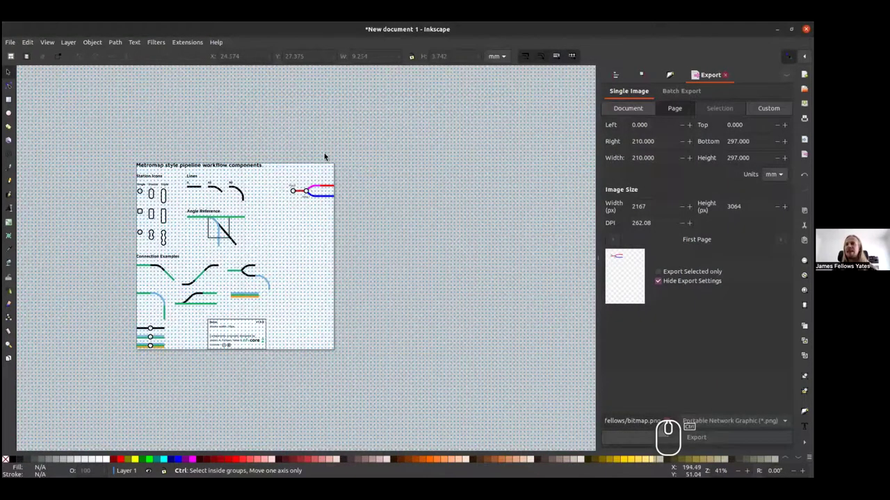
scroll("up", 3)
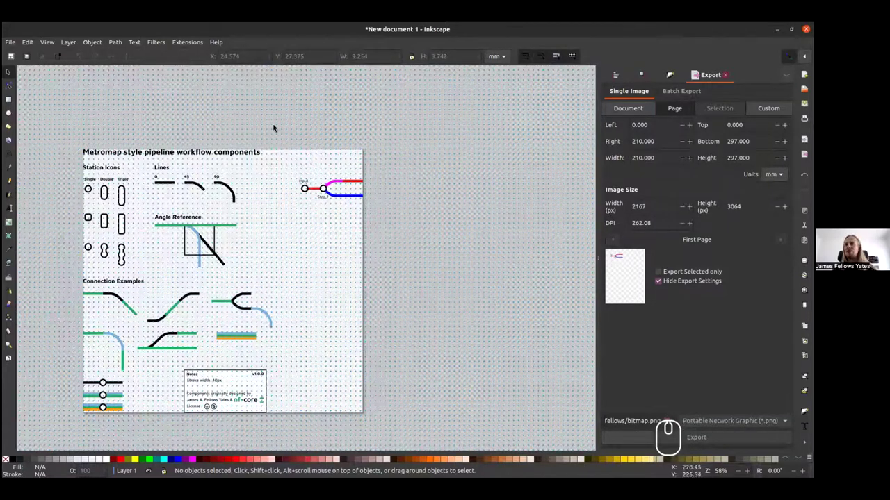
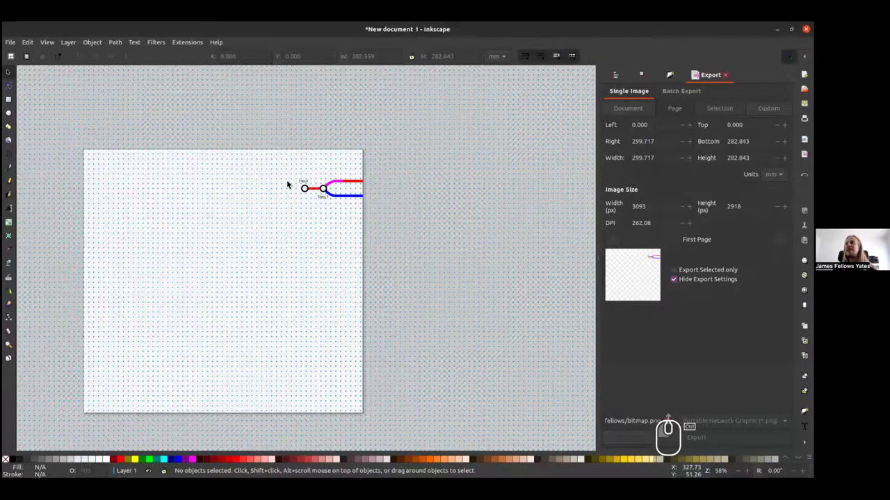
Scroll up to view the page with only the metro map remaining.
scroll("up", 3)
scroll("up", 3)
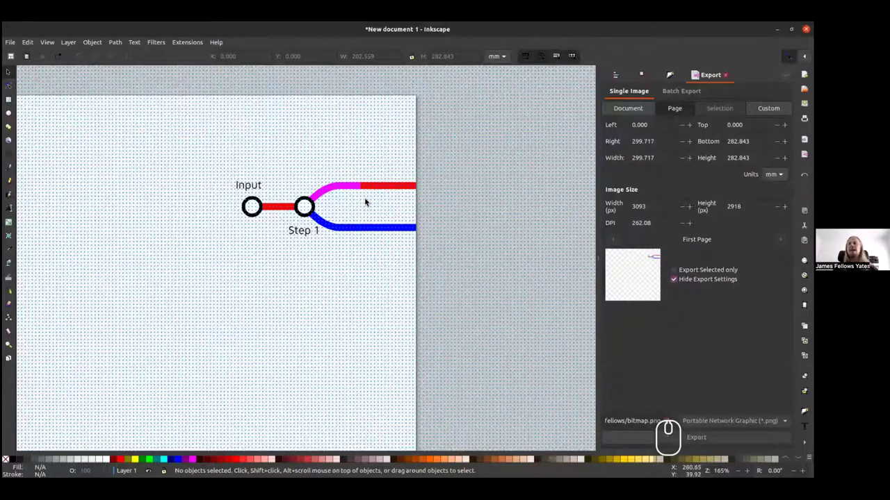
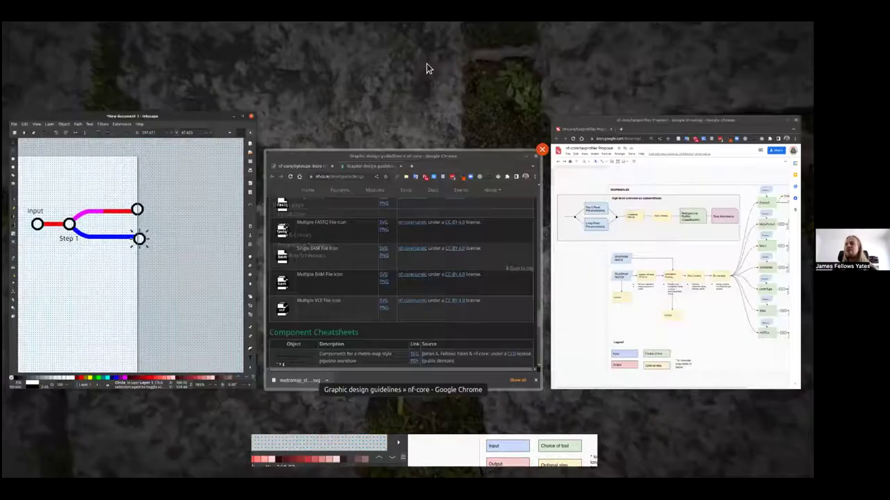
Undo four times to restore the deleted component sheet and the earlier landscape page size.
scroll("down", 3)
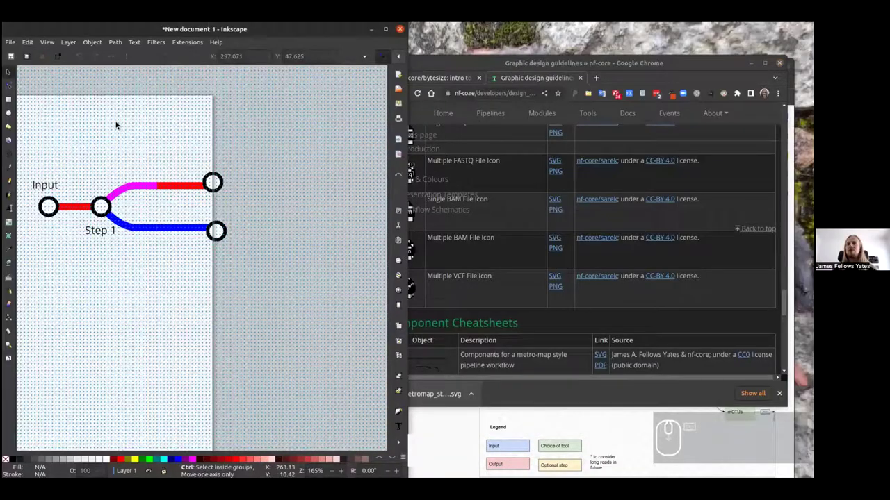
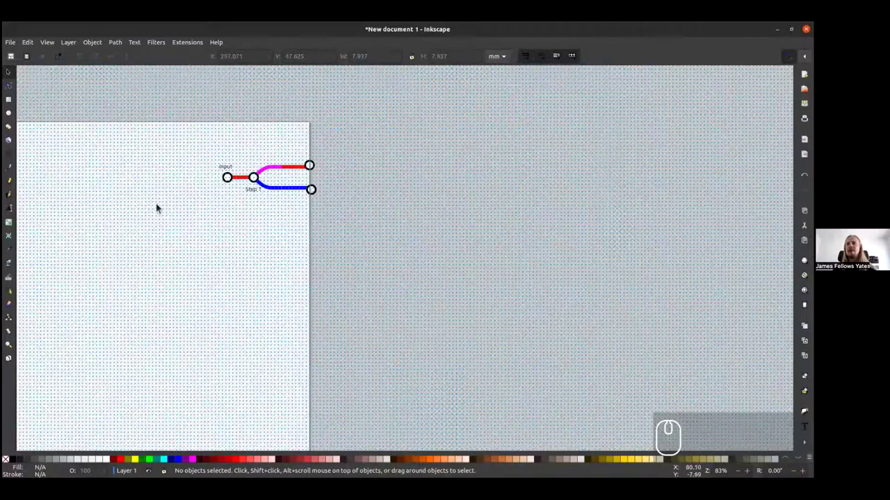
middle_click(393, 214)
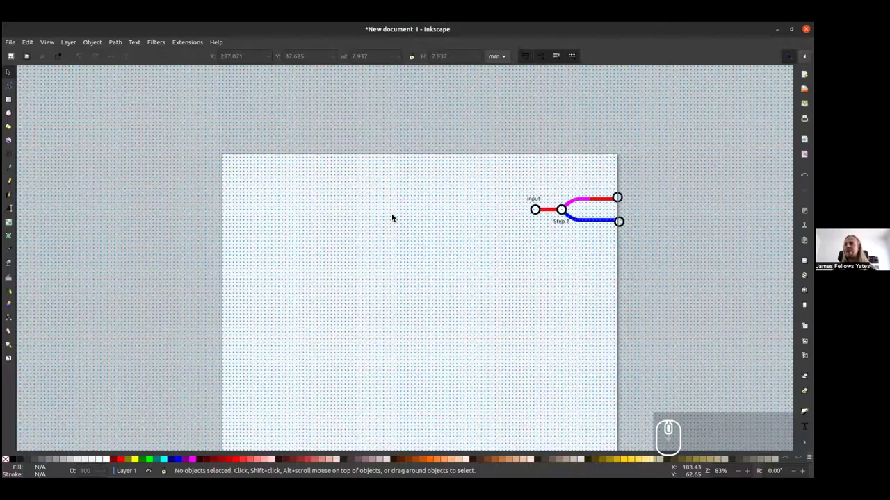
scroll("down", 3)
key("ctrl+z")
key("ctrl+z")
key("ctrl+z")
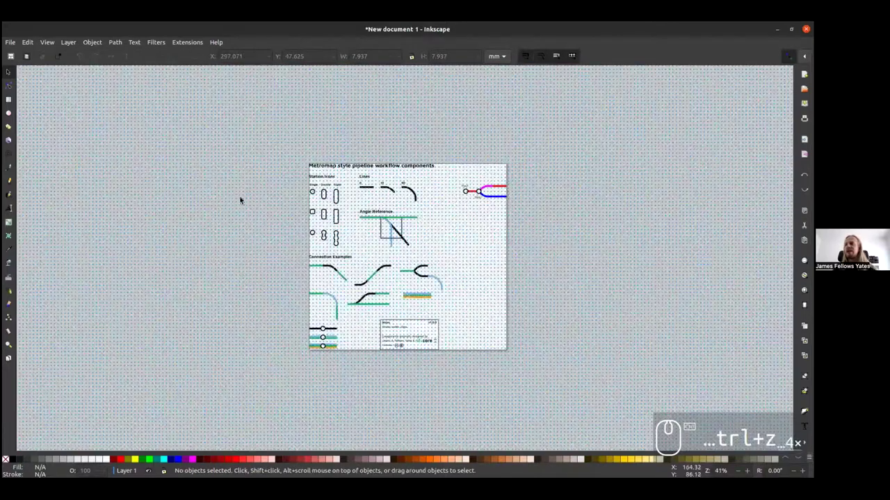
key("ctrl+z")
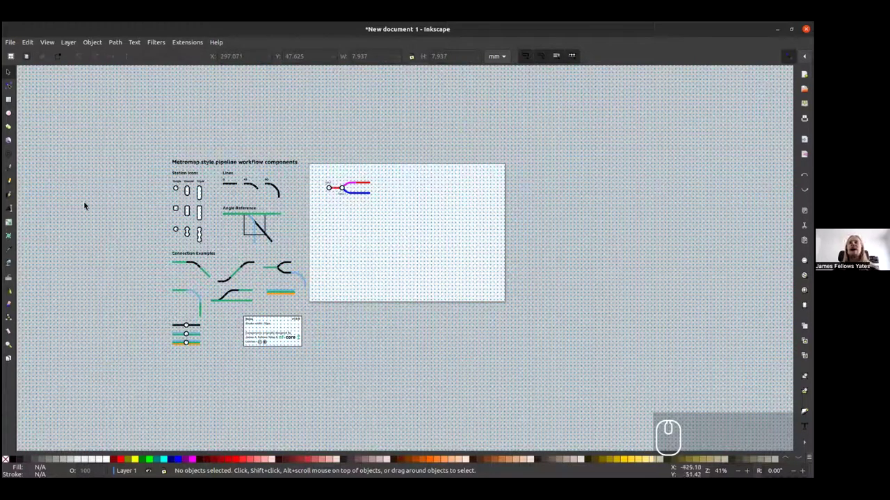
left_click(104, 46)
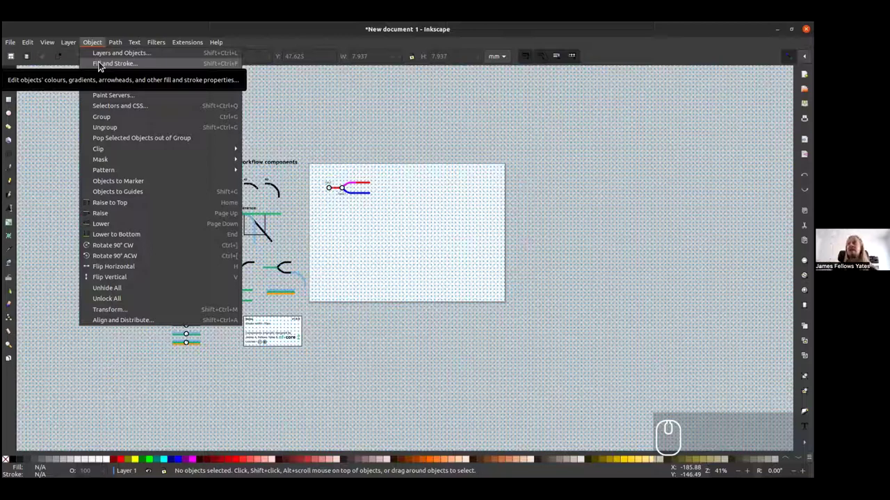
left_click(59, 135)
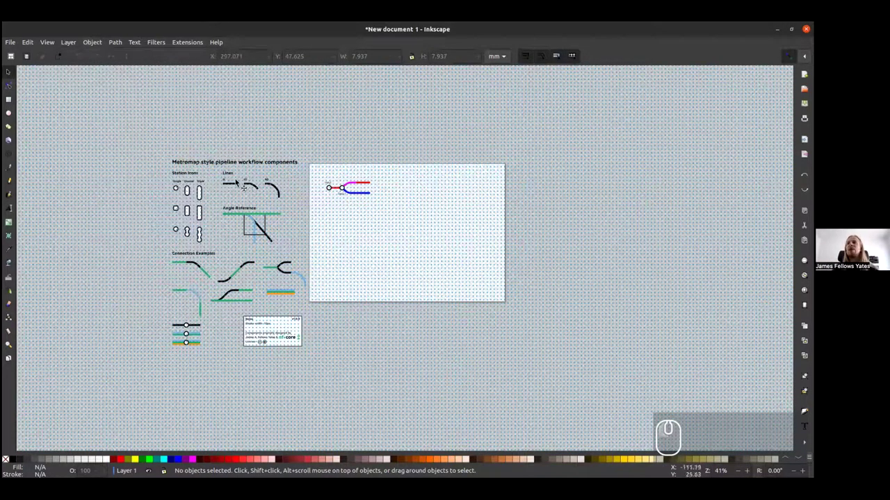
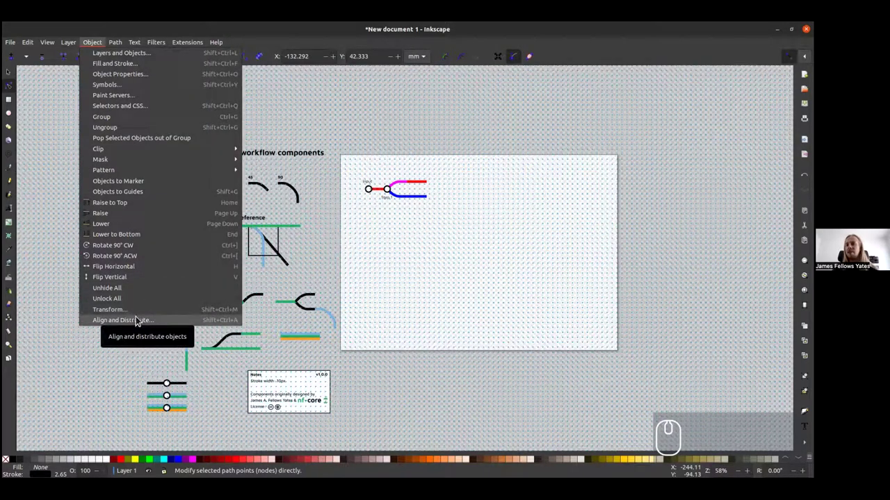
left_click(413, 262)
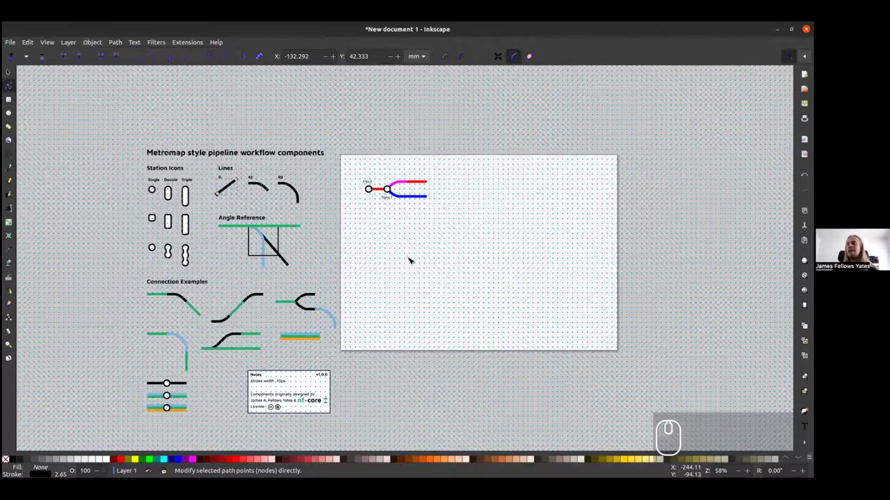